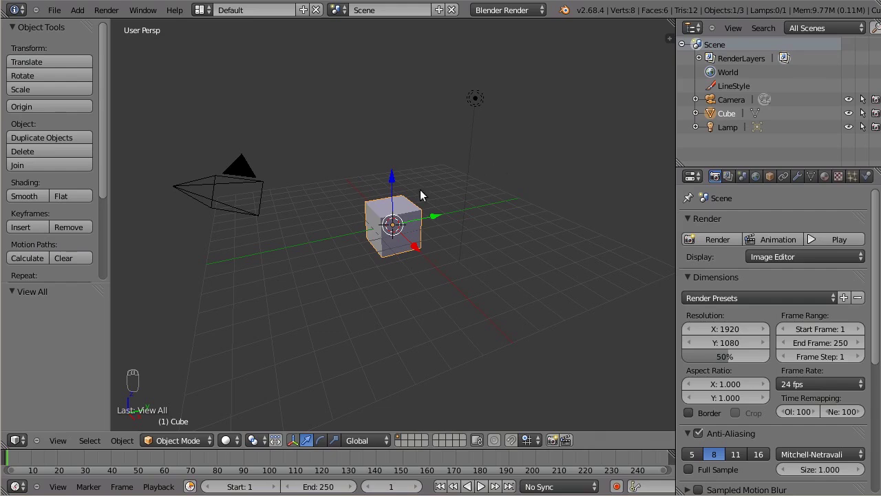
- Raise the default cube one unit, show it as wireframe and scale it up eightfold
{"action": "left_click_drag", "start_coordinate": [392, 182], "coordinate": [398, 263]}
{"action": "key", "text": "."}
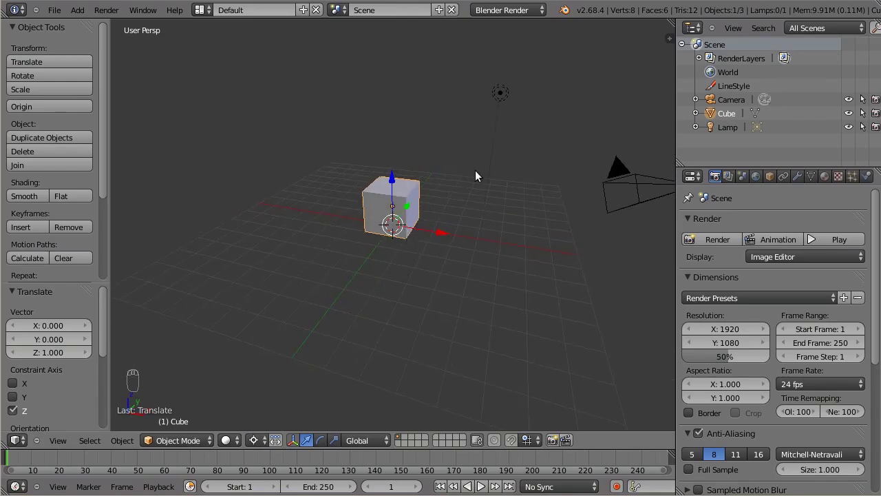
{"action": "key", "text": "z"}
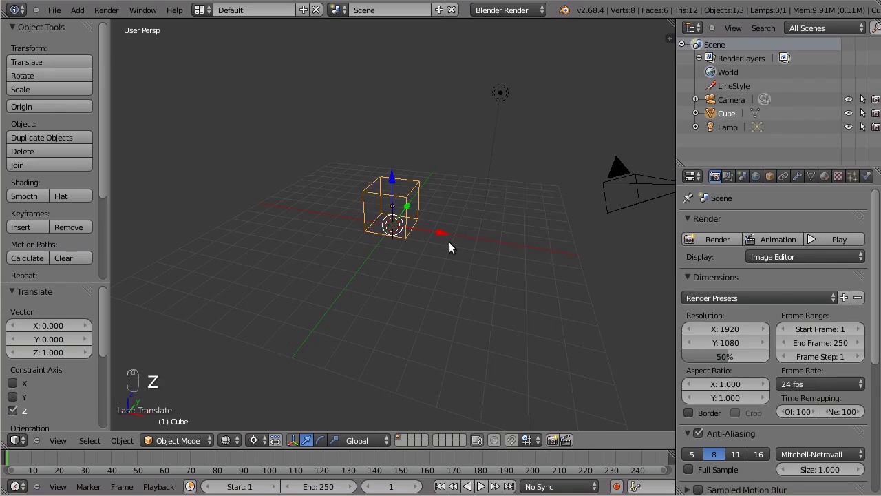
{"action": "key", "text": "s"}
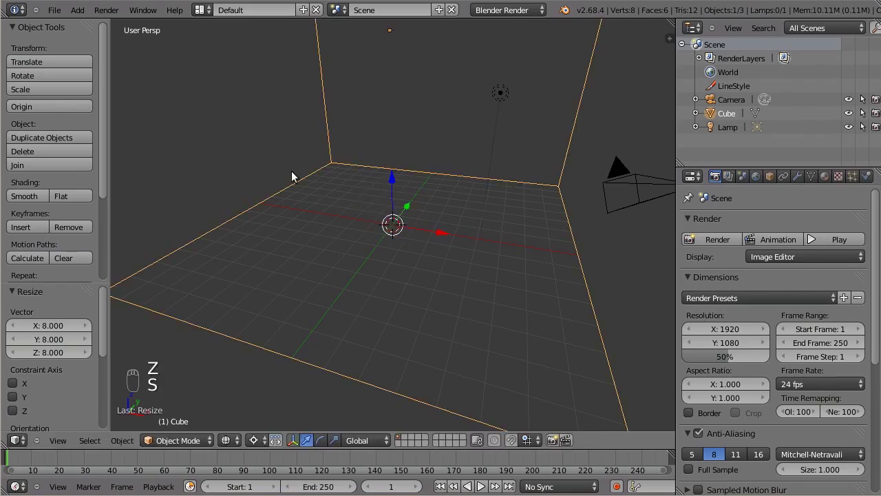
- Rename the cube to Domain and enable Smoke physics as a Domain
{"action": "left_click_drag", "start_coordinate": [772, 180], "coordinate": [666, 215]}
{"action": "key", "text": "shift+d"}
{"action": "key", "text": "BackSpace"}
{"action": "key", "text": "BackSpace"}
- Enable Smoke Adaptive Domain, then move the lamp high above the domain
{"action": "left_click_drag", "start_coordinate": [871, 180], "coordinate": [594, 283]}
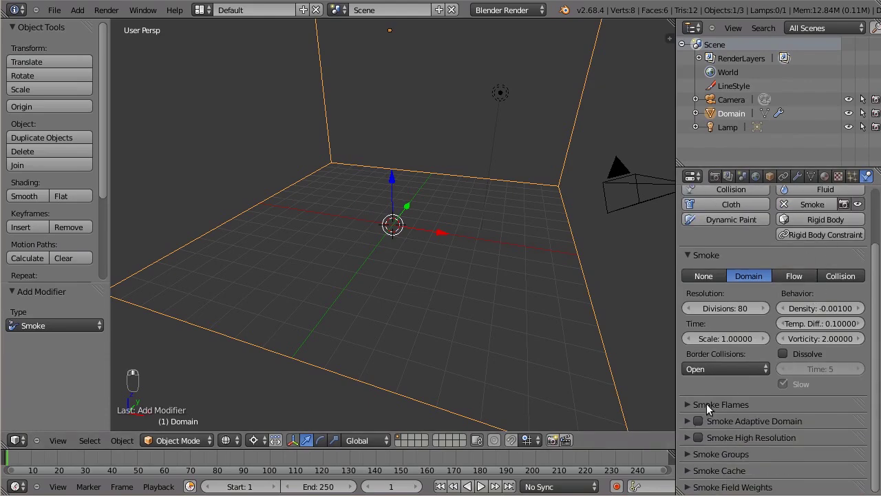
{"action": "left_click_drag", "start_coordinate": [701, 425], "coordinate": [526, 272]}
{"action": "middle_click", "coordinate": [526, 271]}
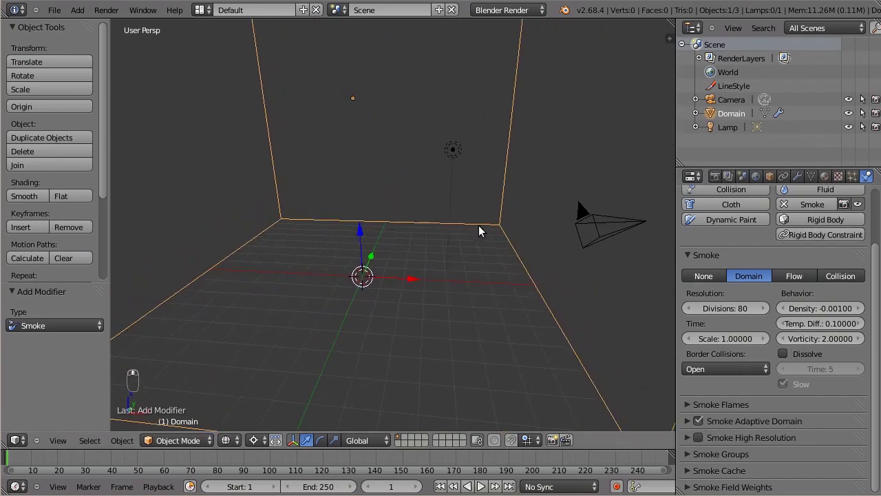
{"action": "left_click_drag", "start_coordinate": [433, 194], "coordinate": [464, 150]}
{"action": "key", "text": "g"}
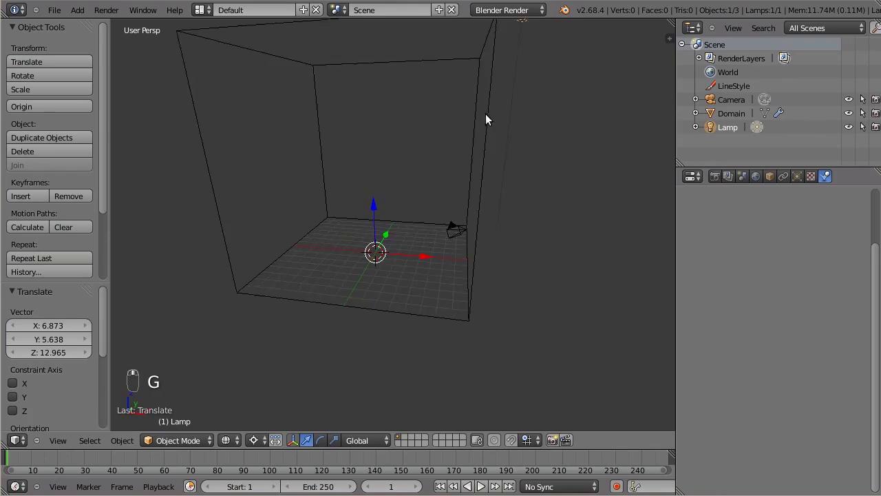
- Add a Suzanne monkey head mesh and size it to sit inside the domain
{"action": "key", "text": "shift+a"}
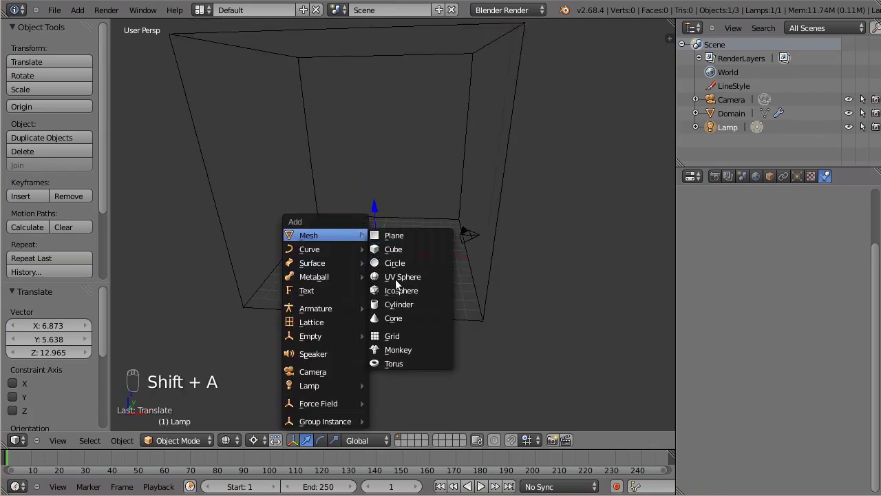
{"action": "left_click_drag", "start_coordinate": [376, 207], "coordinate": [428, 206]}
{"action": "key", "text": "s"}
{"action": "key", "text": ","}
{"action": "key", "text": "s"}
{"action": "left_click_drag", "start_coordinate": [475, 225], "coordinate": [380, 116]}
{"action": "left_click", "coordinate": [383, 135]}
{"action": "left_click_drag", "start_coordinate": [491, 159], "coordinate": [444, 243]}
- In Edit Mode select one whole eye of Suzanne, adjust it, and return to Object Mode
{"action": "key", "text": "Tab"}
{"action": "key", "text": "a"}
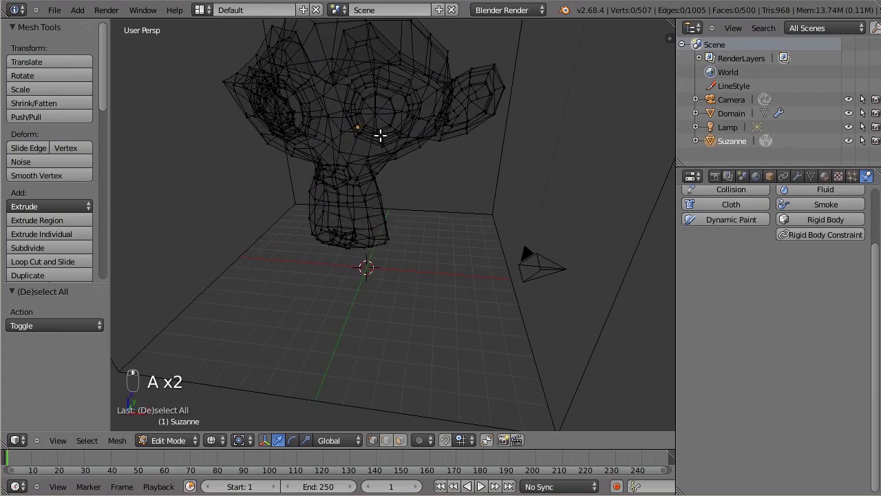
{"action": "key", "text": "l"}
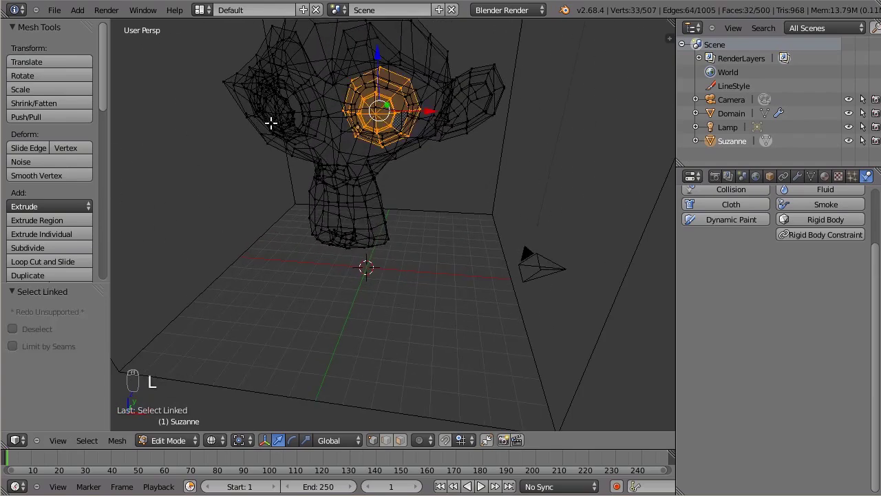
{"action": "key", "text": "l"}
{"action": "key", "text": "ctrl+z"}
{"action": "key", "text": "g"}
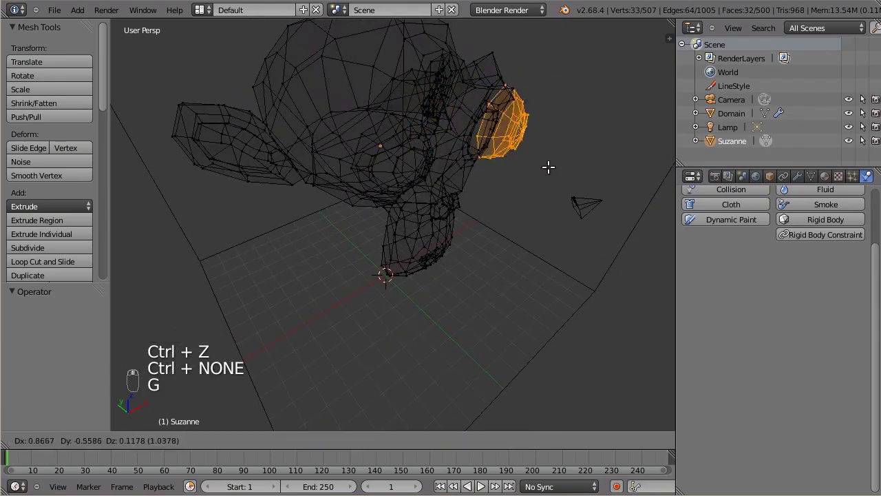
{"action": "key", "text": "Tab"}
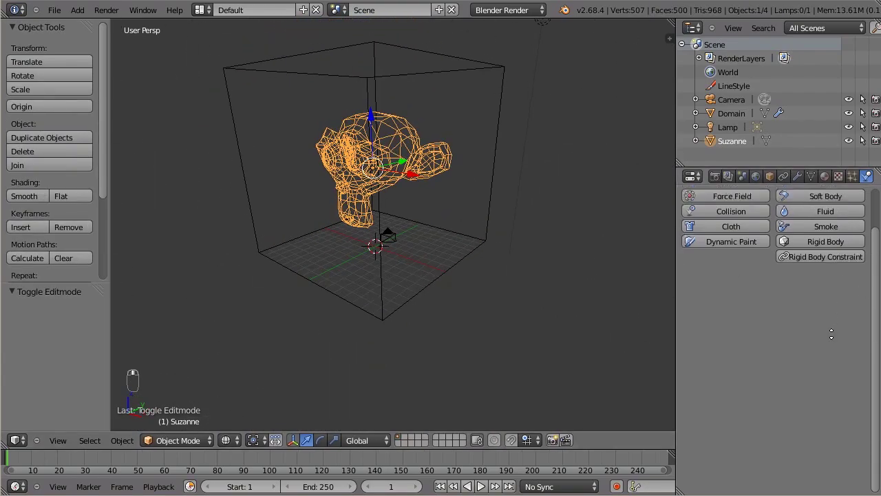
- Make Suzanne a Smoke Flow object of type Smoke with volume emission 1.0
{"action": "left_click_drag", "start_coordinate": [842, 274], "coordinate": [691, 381]}
{"action": "left_click_drag", "start_coordinate": [691, 380], "coordinate": [730, 411]}
{"action": "left_click_drag", "start_coordinate": [729, 411], "coordinate": [732, 350]}
{"action": "left_click_drag", "start_coordinate": [732, 350], "coordinate": [491, 203]}
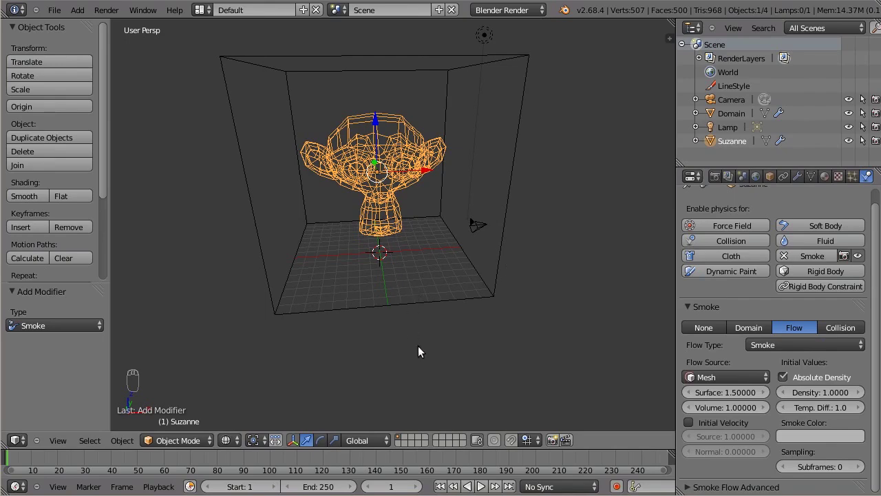
- Play the smoke simulation so a Suzanne-shaped cloud forms, then stop and inspect it
{"action": "key", "text": "alt+a"}
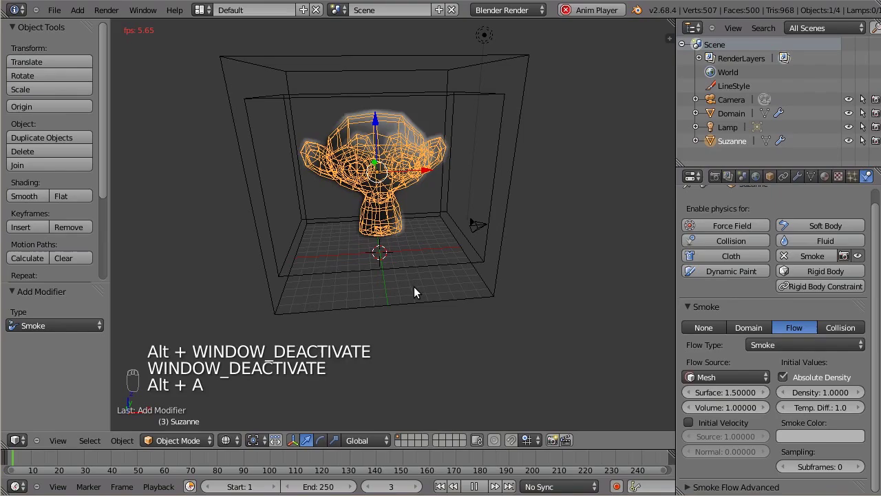
{"action": "key", "text": "alt+a"}
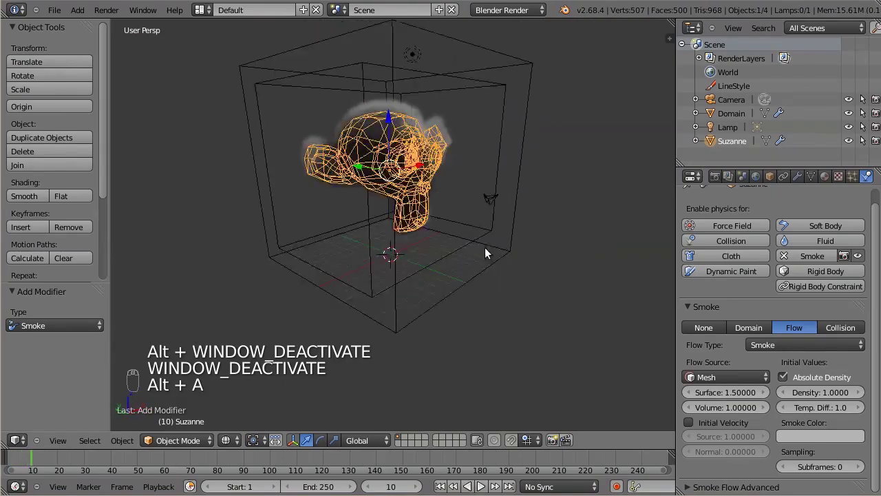
{"action": "left_click_drag", "start_coordinate": [471, 213], "coordinate": [848, 145]}
{"action": "left_click_drag", "start_coordinate": [848, 146], "coordinate": [557, 207]}
{"action": "middle_click", "coordinate": [556, 207]}
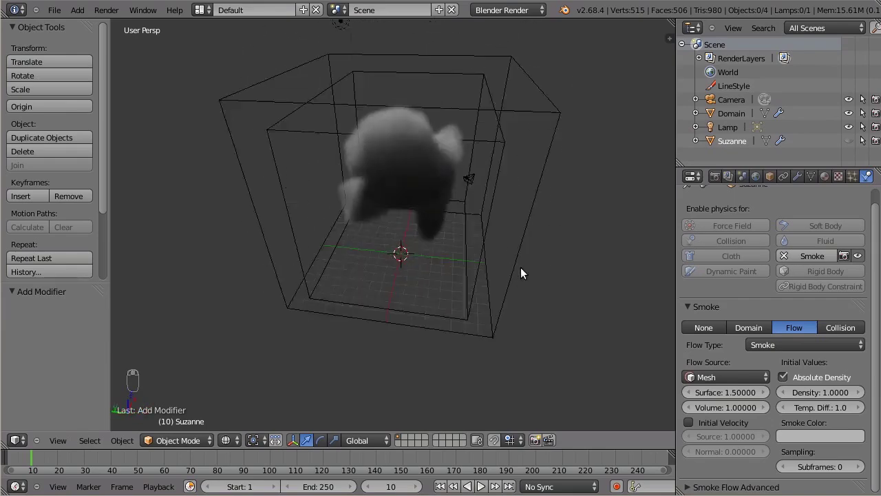
- Set Suzanne's Smoke Flow Temp. Diff. to 0.01
{"action": "left_click_drag", "start_coordinate": [452, 279], "coordinate": [823, 408]}
{"action": "left_click_drag", "start_coordinate": [823, 408], "coordinate": [458, 243]}
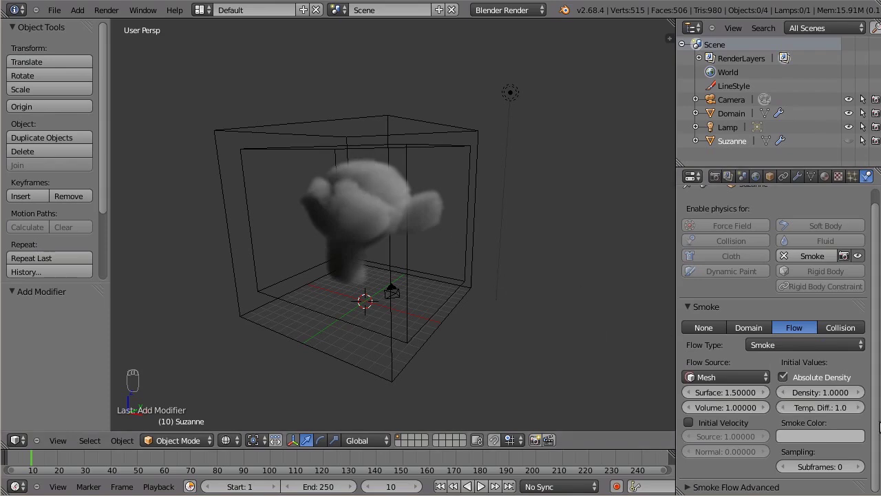
{"action": "left_click", "coordinate": [831, 410]}
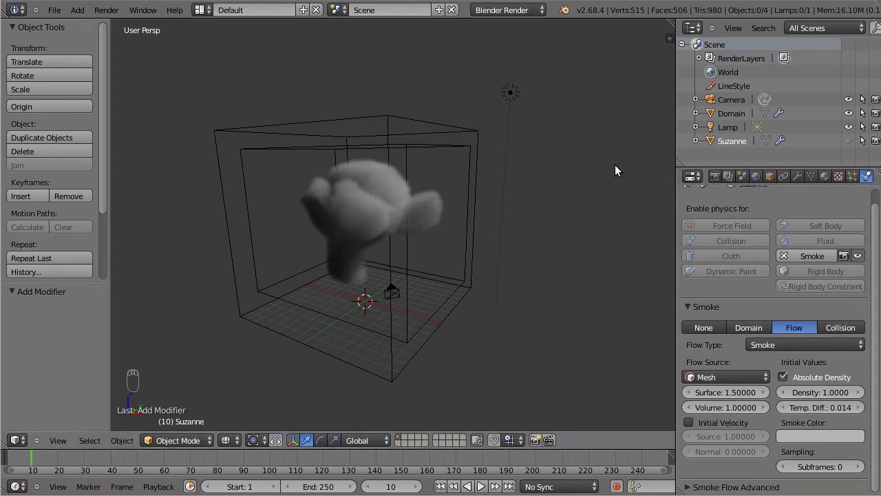
{"action": "left_click_drag", "start_coordinate": [828, 418], "coordinate": [812, 395]}
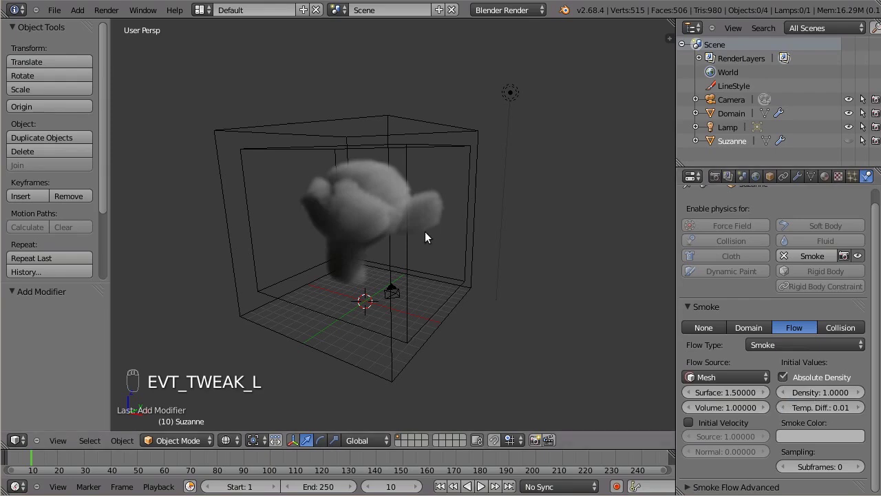
{"action": "key", "text": "shift+Left"}
{"action": "key", "text": "shift+Left"}
- Replay the smoke simulation and stop it once the cloud begins to billow
{"action": "key", "text": "alt+a"}
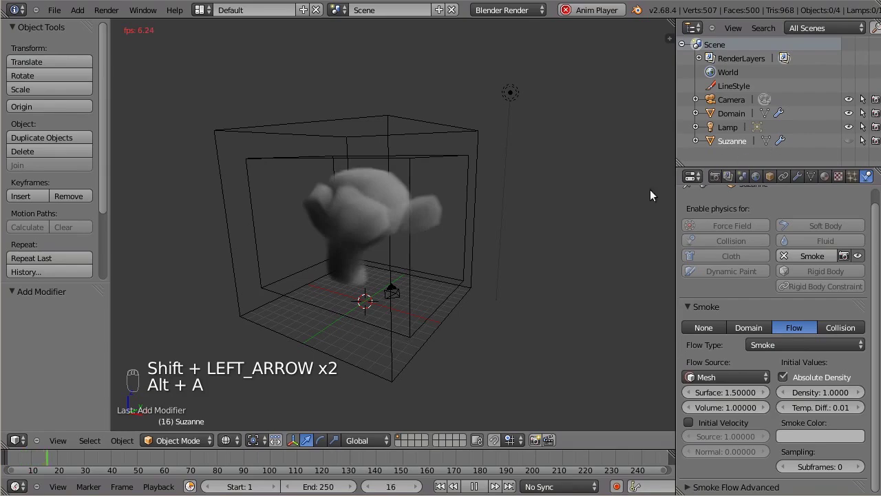
{"action": "key", "text": "alt+a"}
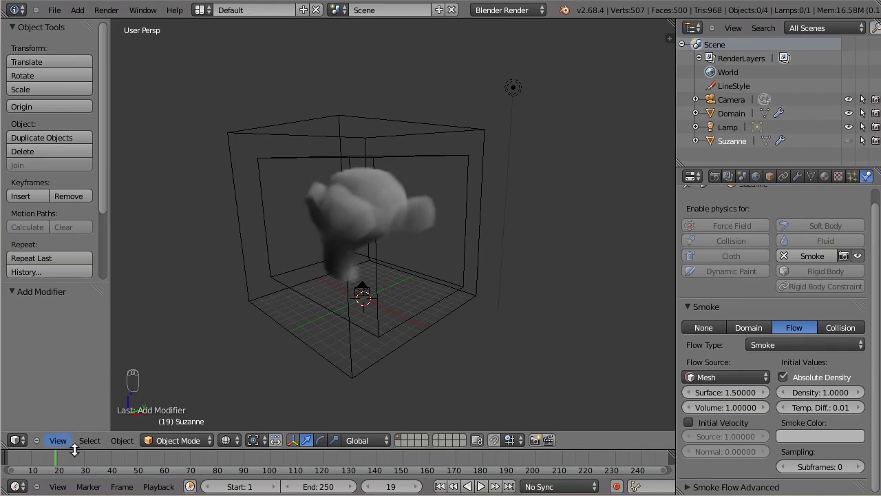
- Keyframe the smoke density on at frame 10 and zero at frame 20
{"action": "left_click_drag", "start_coordinate": [48, 463], "coordinate": [32, 465]}
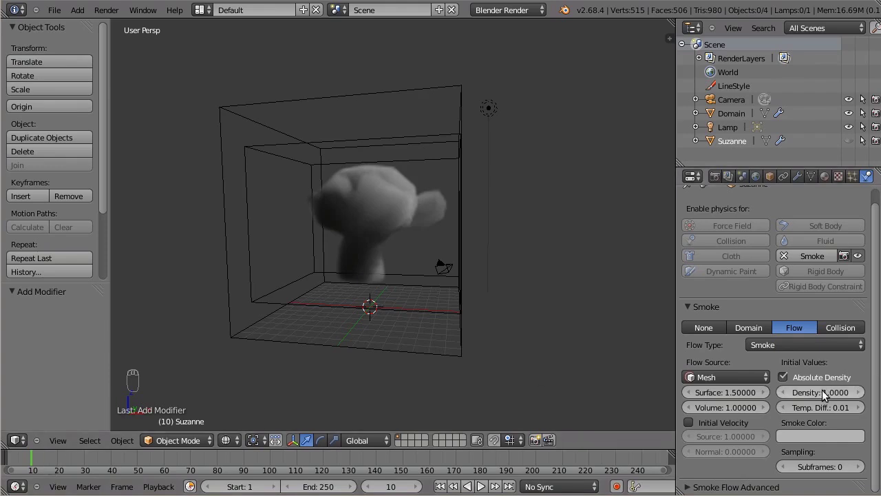
{"action": "left_click_drag", "start_coordinate": [823, 396], "coordinate": [819, 395]}
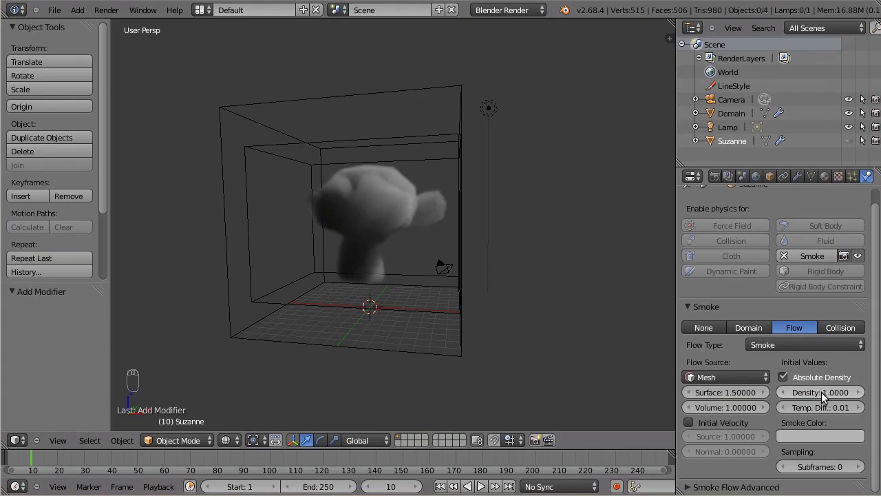
{"action": "key", "text": "i"}
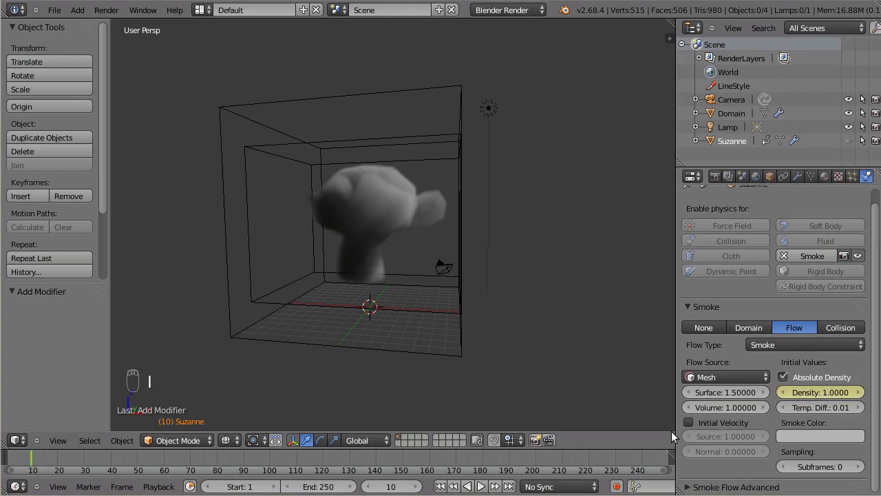
{"action": "left_click_drag", "start_coordinate": [64, 464], "coordinate": [835, 374]}
{"action": "key", "text": "i"}
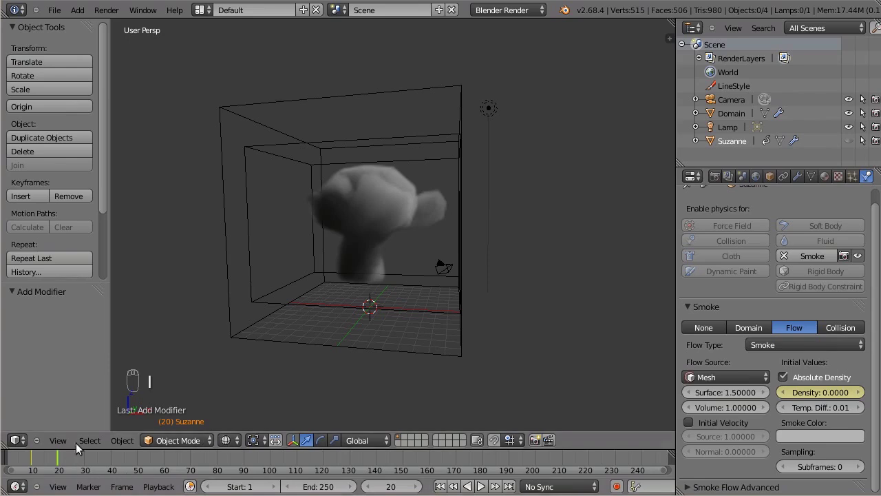
{"action": "key", "text": "shift+Left"}
- Play the simulation and orbit around the smoking Suzanne back to a front-on view
{"action": "key", "text": "alt+a"}
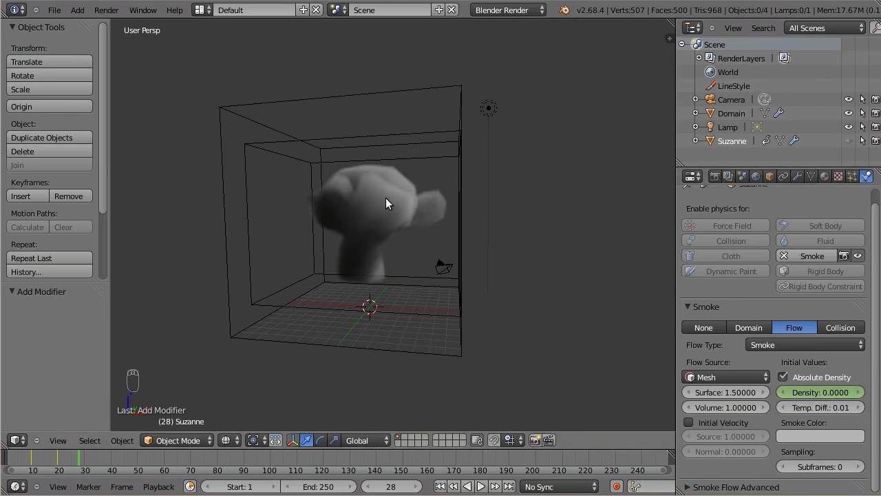
{"action": "left_click_drag", "start_coordinate": [396, 223], "coordinate": [493, 235]}
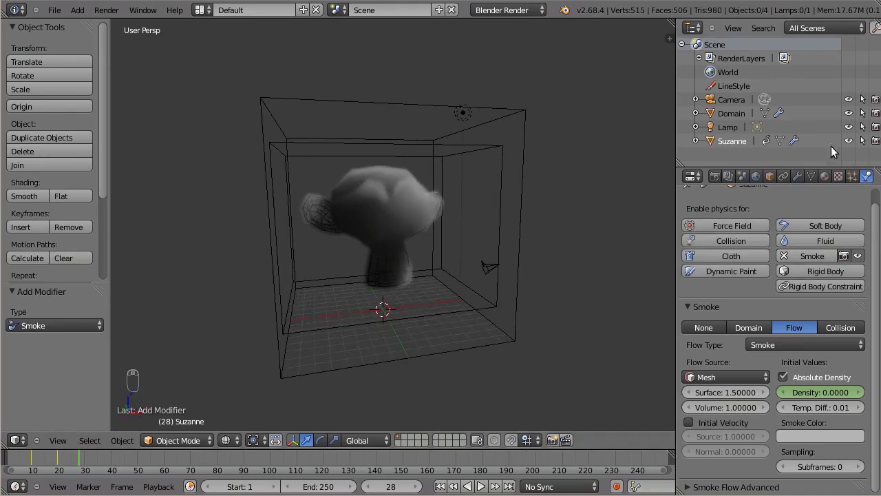
{"action": "left_click_drag", "start_coordinate": [854, 145], "coordinate": [411, 296]}
{"action": "left_click_drag", "start_coordinate": [411, 295], "coordinate": [804, 397]}
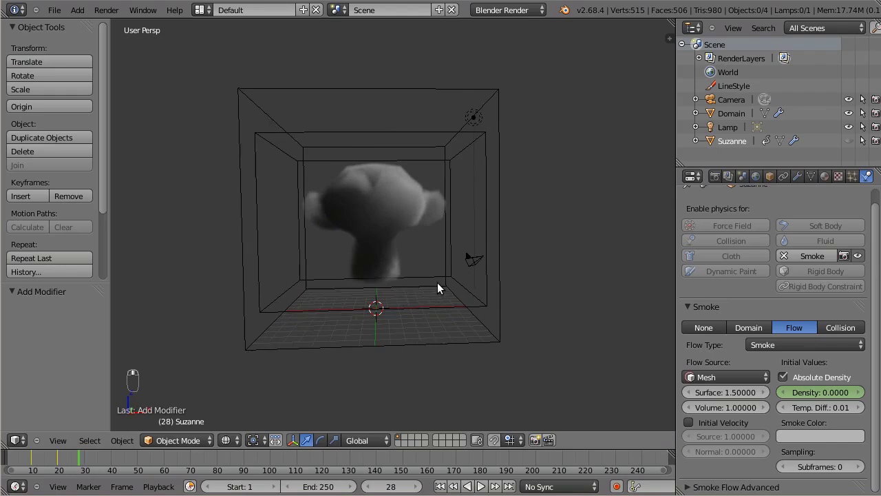
- Add a new cube and scale it down along Z into a thin slab
{"action": "key", "text": "shift+a"}
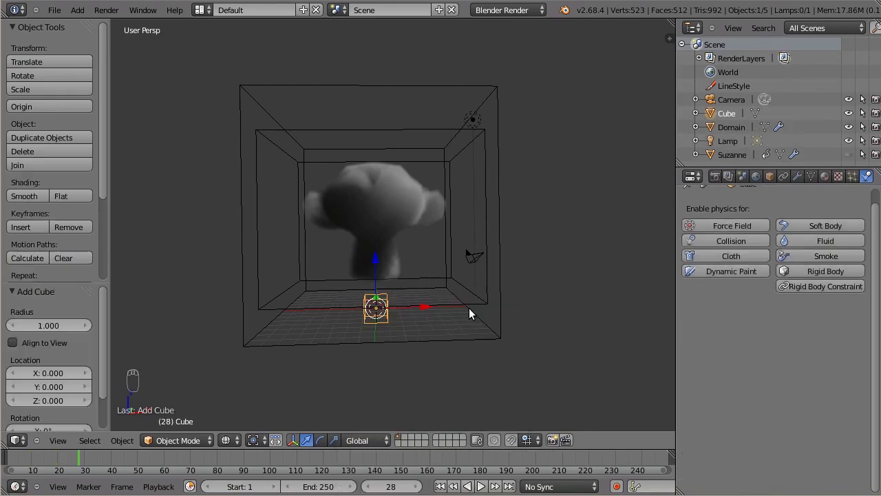
{"action": "key", "text": "s"}
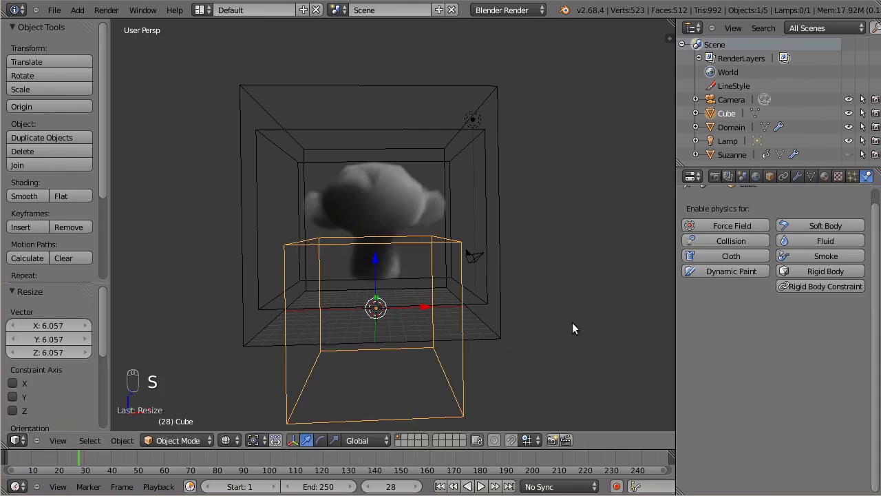
{"action": "key", "text": "s"}
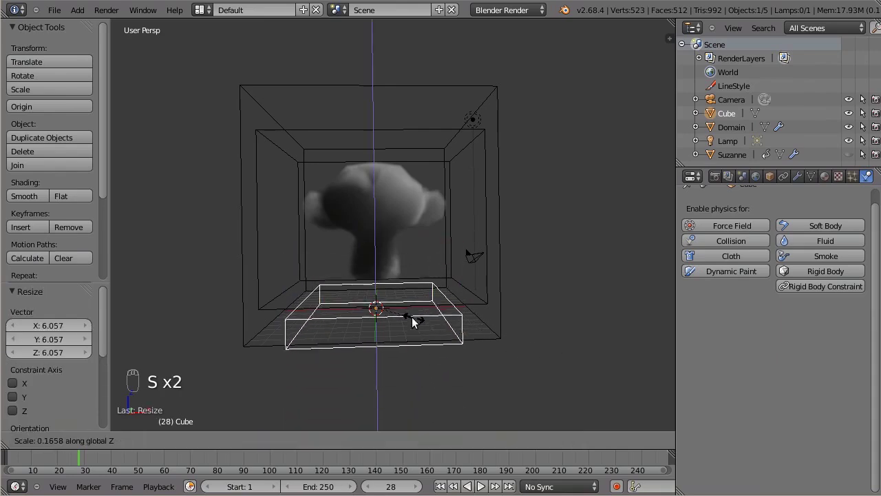
{"action": "key", "text": "s"}
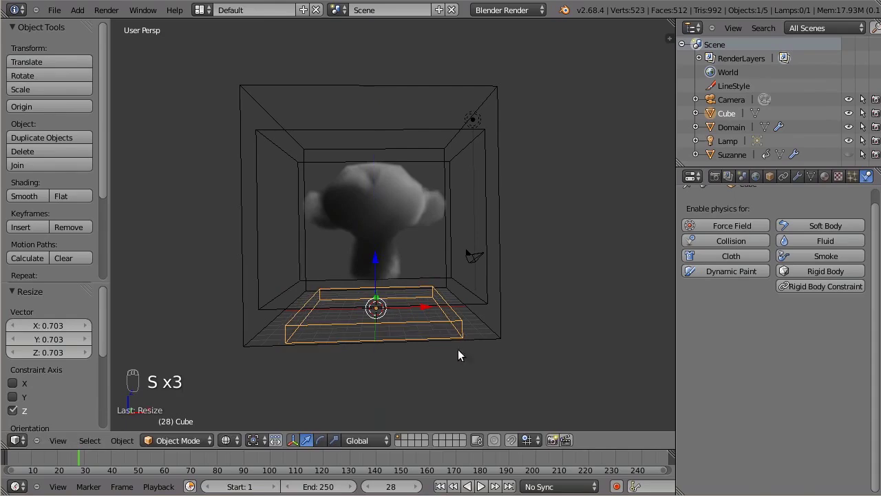
{"action": "key", "text": "z"}
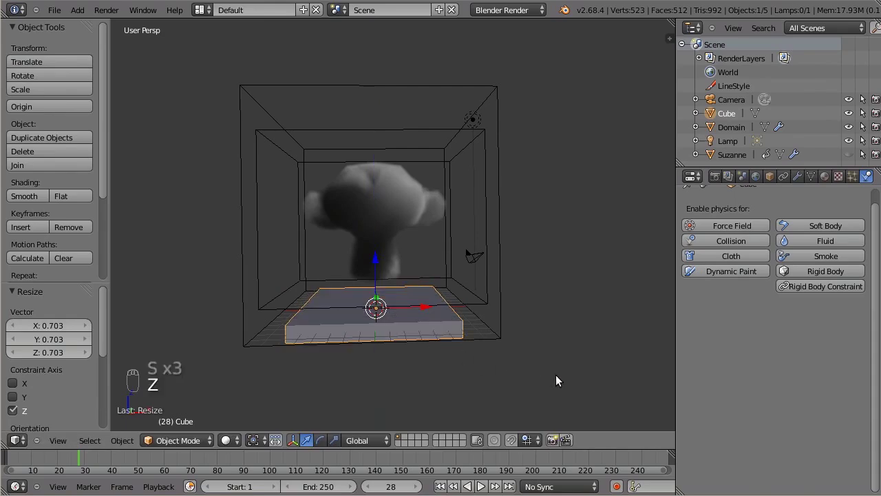
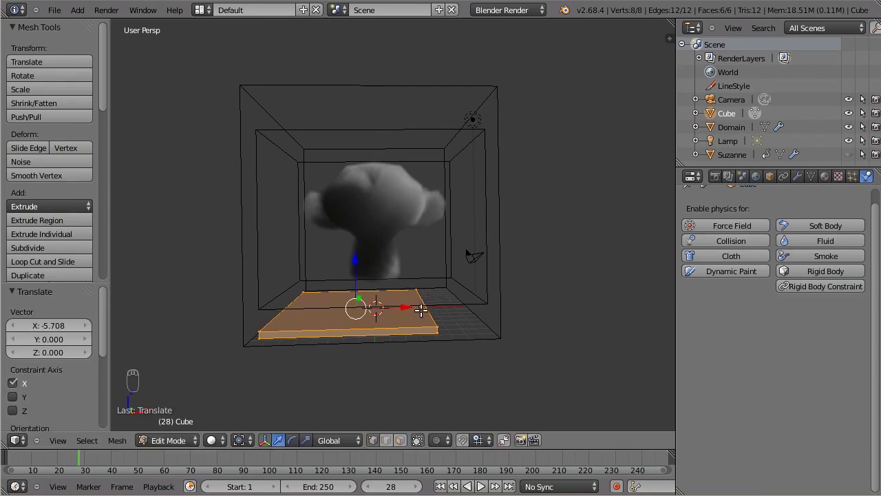
{"action": "key", "text": "Tab"}
- Raise and tilt the slab about Y beside the domain and keyframe that pose at frame 20
{"action": "left_click_drag", "start_coordinate": [456, 305], "coordinate": [436, 241]}
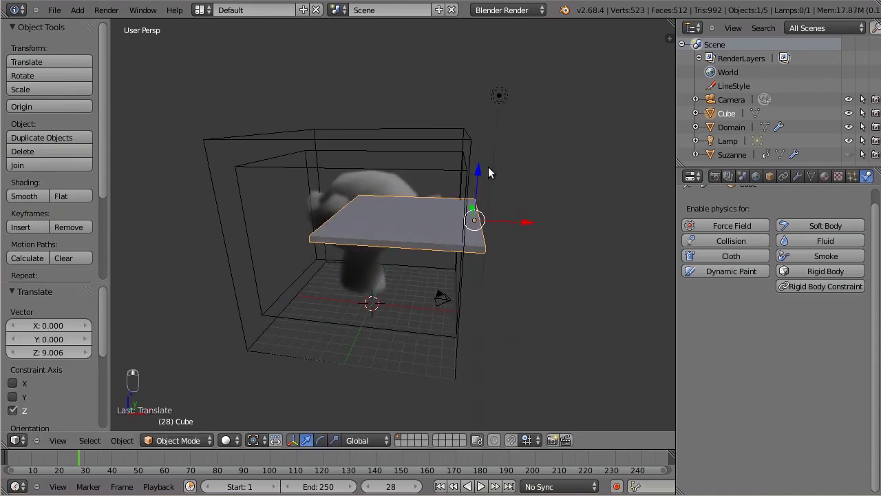
{"action": "middle_click", "coordinate": [483, 255]}
{"action": "key", "text": "r"}
{"action": "left_click_drag", "start_coordinate": [541, 306], "coordinate": [526, 216]}
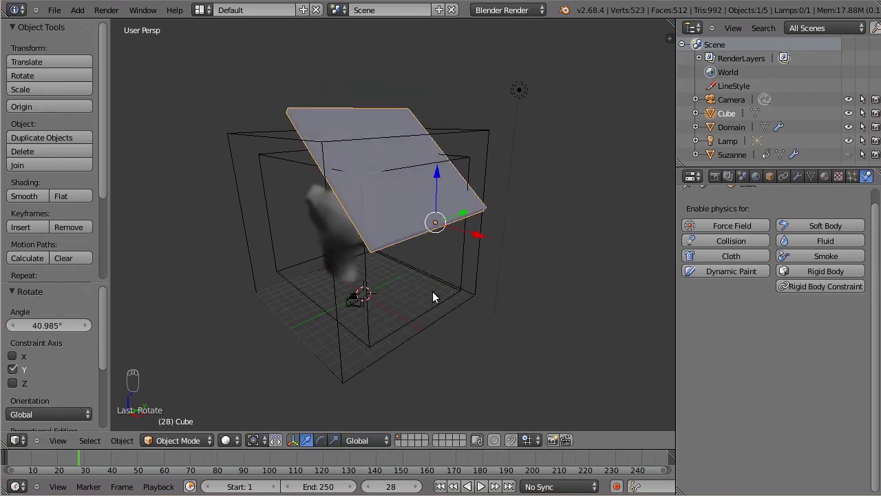
{"action": "middle_click", "coordinate": [501, 264]}
{"action": "left_click", "coordinate": [513, 208]}
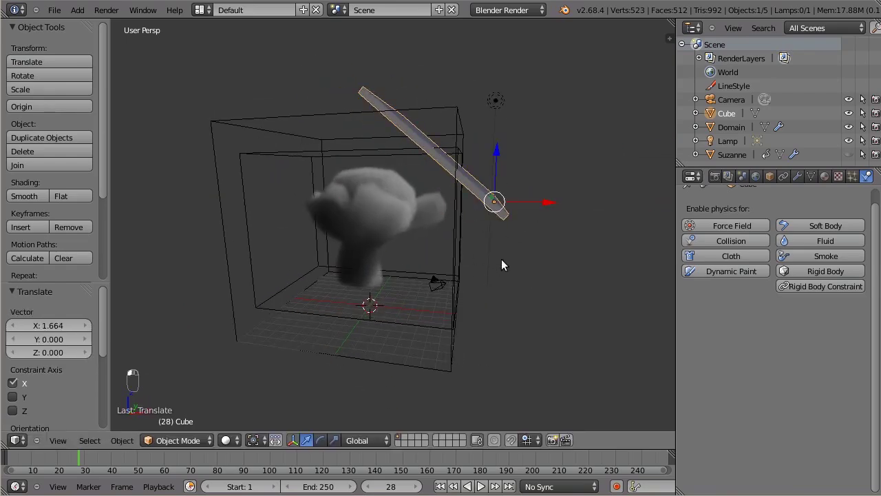
{"action": "middle_click", "coordinate": [382, 378]}
{"action": "left_click_drag", "start_coordinate": [74, 464], "coordinate": [531, 226]}
{"action": "key", "text": "e"}
{"action": "key", "text": "i"}
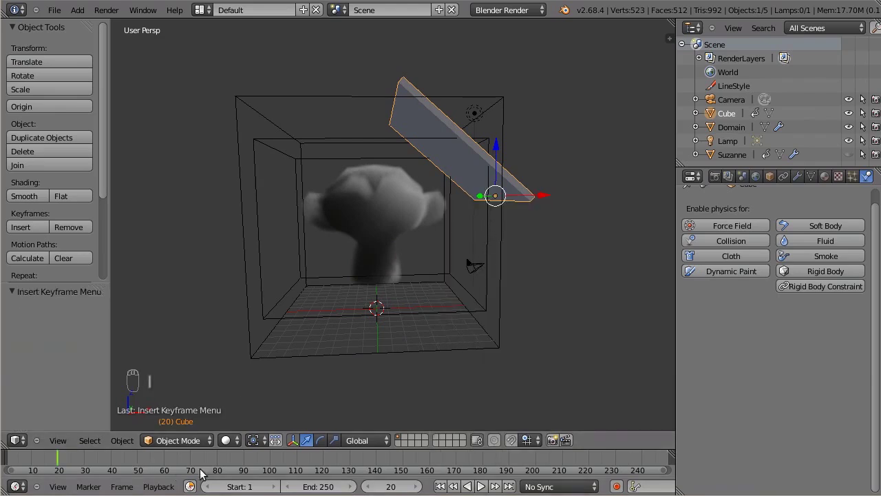
- Rotate the slab downward at frame 80, keyframe it, and scrub back through the swing
{"action": "left_click_drag", "start_coordinate": [218, 463], "coordinate": [540, 236]}
{"action": "key", "text": "r"}
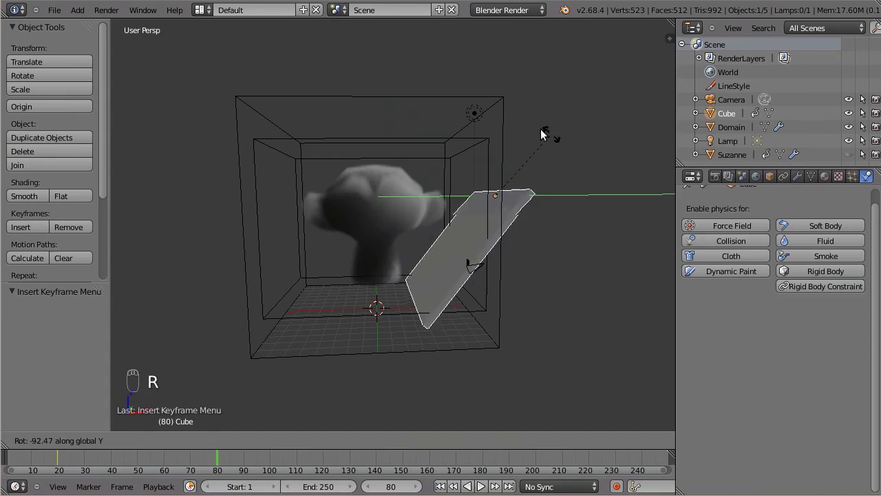
{"action": "key", "text": "i"}
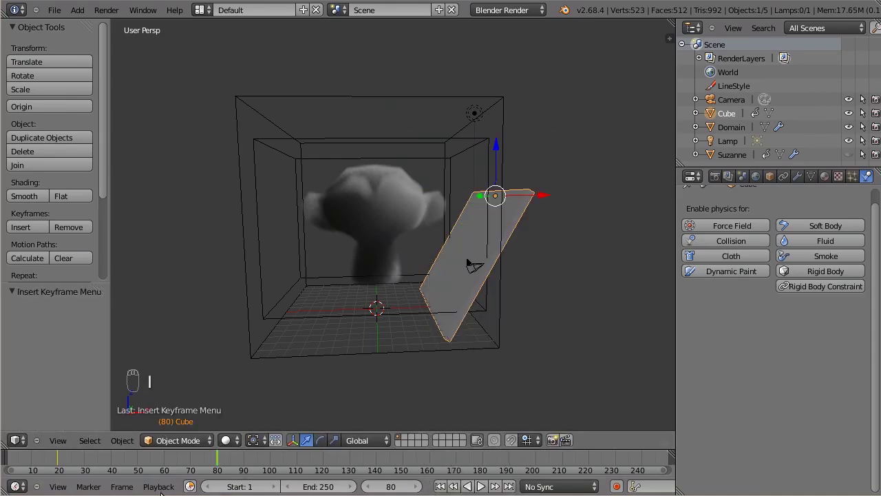
{"action": "left_click_drag", "start_coordinate": [208, 465], "coordinate": [177, 464]}
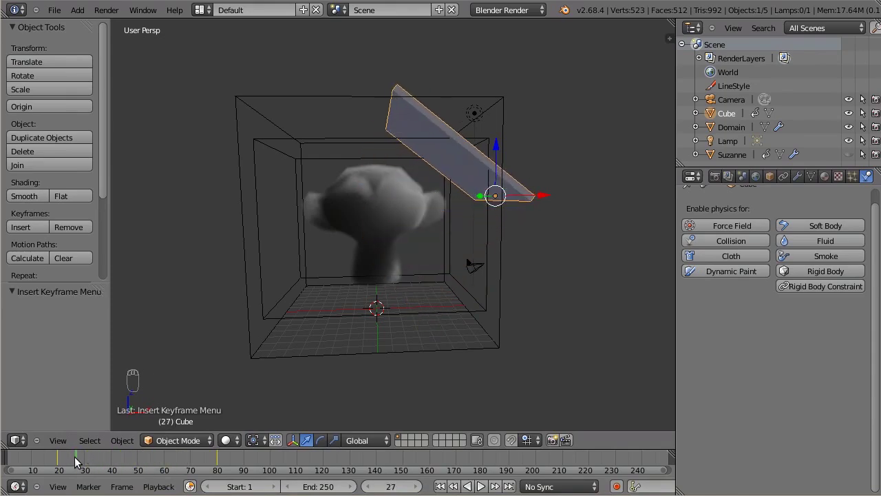
{"action": "key", "text": "shift+Left"}
{"action": "key", "text": "alt+a"}
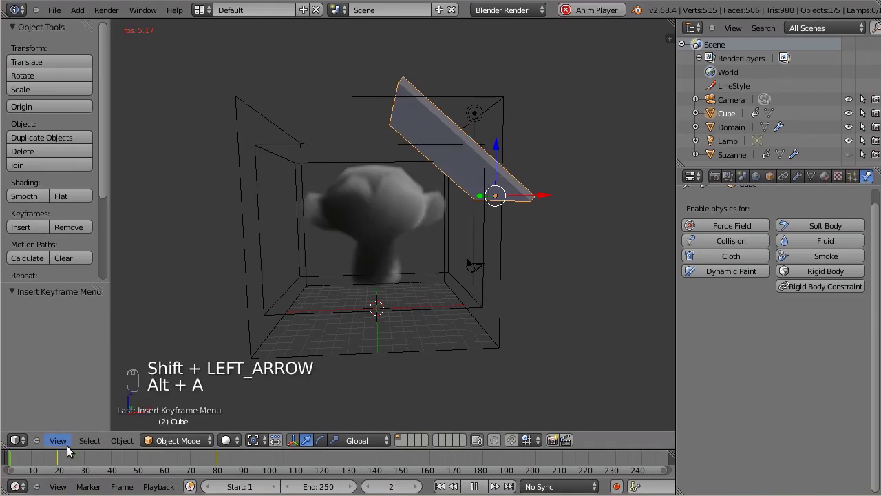
{"action": "key", "text": "z"}
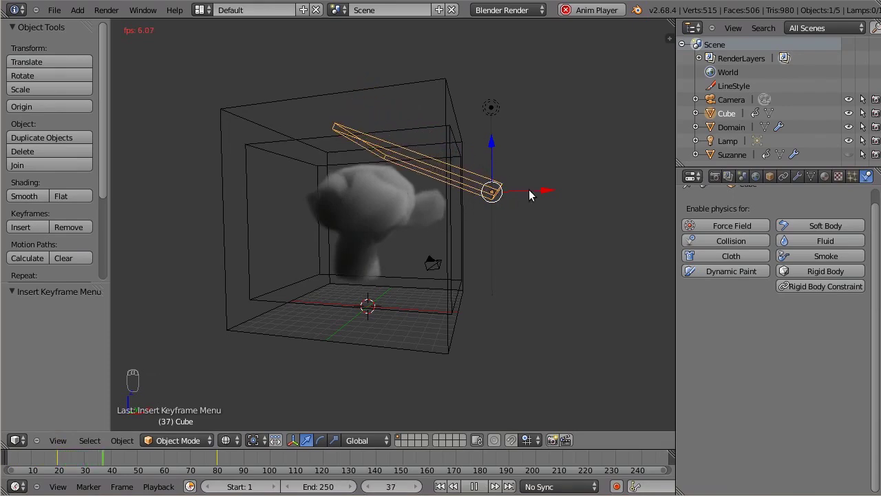
{"action": "key", "text": "alt+a"}
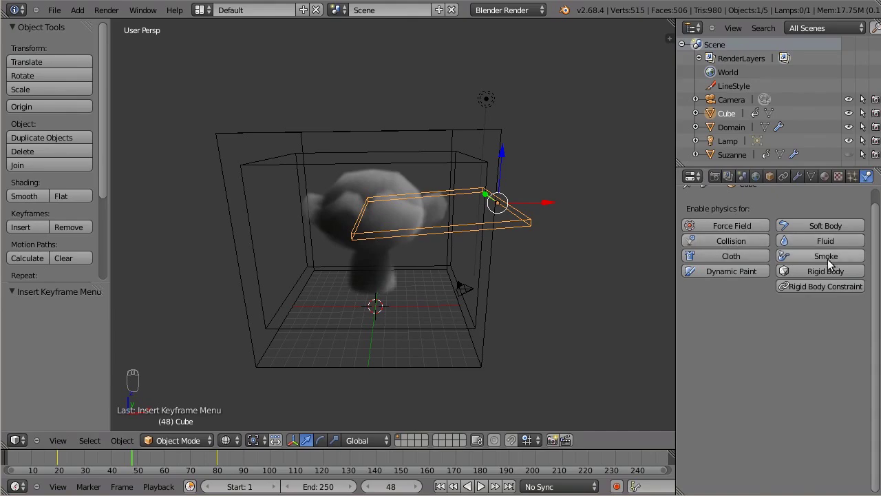
- Enable Smoke physics on the slab as a Collision object with Rigid collision type
{"action": "left_click_drag", "start_coordinate": [824, 262], "coordinate": [805, 445]}
{"action": "left_click_drag", "start_coordinate": [788, 348], "coordinate": [571, 307]}
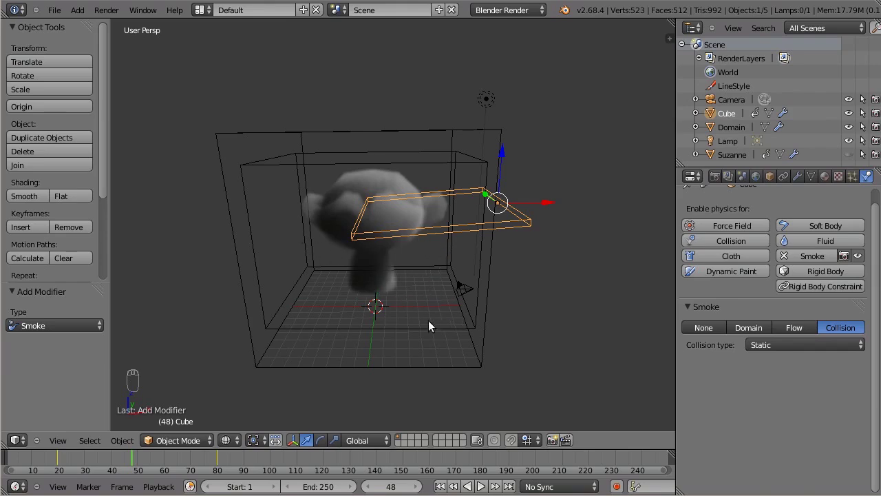
{"action": "left_click_drag", "start_coordinate": [413, 310], "coordinate": [793, 348]}
{"action": "left_click_drag", "start_coordinate": [793, 348], "coordinate": [475, 231]}
{"action": "left_click_drag", "start_coordinate": [462, 249], "coordinate": [479, 245]}
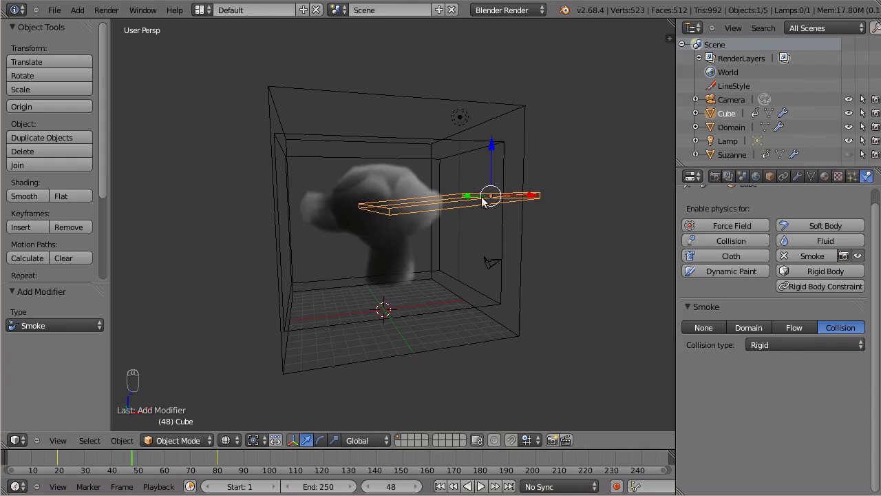
- Switch to a front orthographic view of the domain and slab
{"action": "left_click_drag", "start_coordinate": [793, 351], "coordinate": [748, 382]}
{"action": "left_click", "coordinate": [751, 384]}
{"action": "key", "text": "KP_1"}
{"action": "key", "text": "KP_5"}
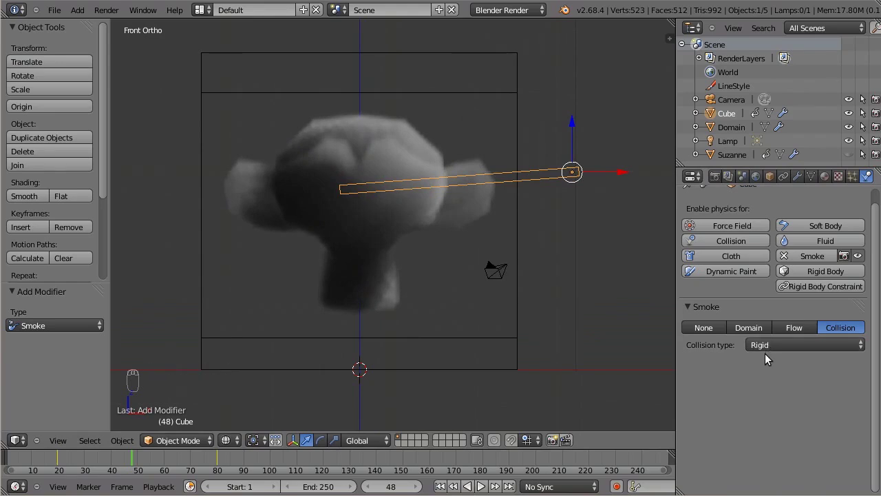
{"action": "left_click_drag", "start_coordinate": [775, 350], "coordinate": [790, 303]}
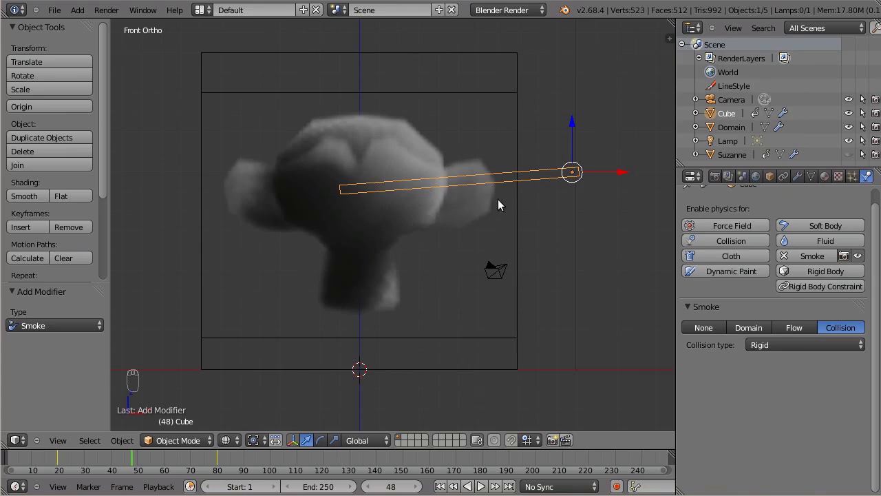
- Play the smoke simulation from the start to watch the paddle collide, then stop playback
{"action": "key", "text": "shift+Left"}
{"action": "key", "text": "alt+a"}
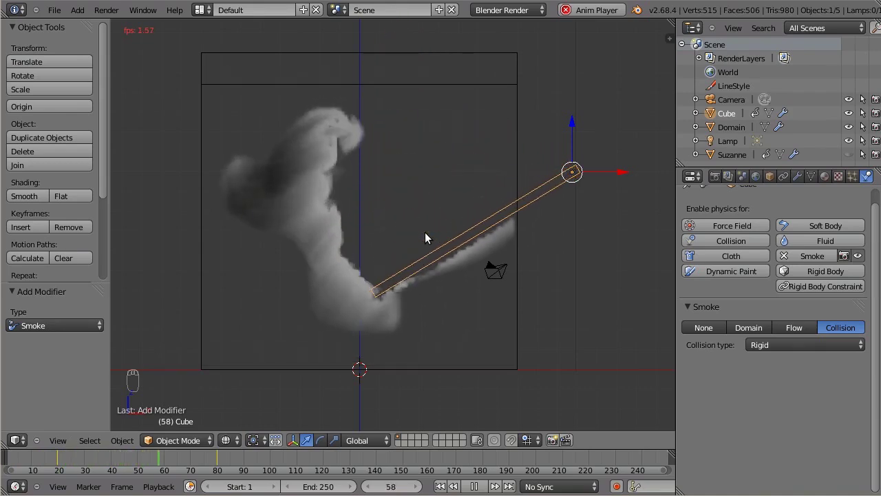
{"action": "key", "text": "alt+a"}
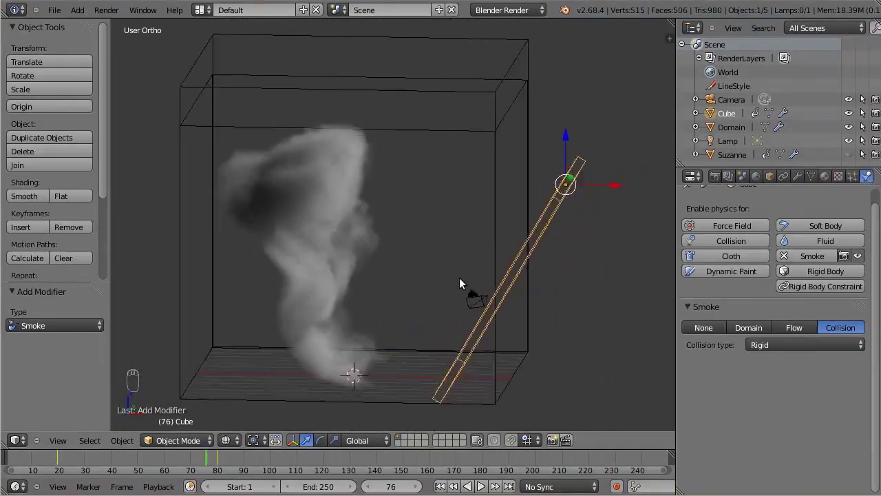
- Inspect the smoke in wireframe, panning and orbiting around the domain
{"action": "key", "text": "z"}
{"action": "key", "text": "KP_5"}
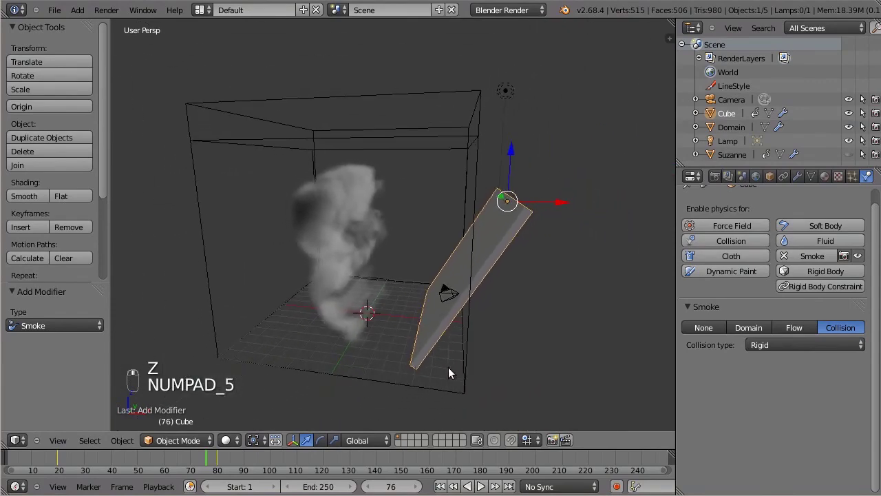
{"action": "middle_click", "coordinate": [405, 311]}
{"action": "middle_click", "coordinate": [607, 346]}
{"action": "left_click_drag", "start_coordinate": [421, 346], "coordinate": [498, 302]}
{"action": "key", "text": "z"}
{"action": "middle_click", "coordinate": [492, 310]}
- In front orthographic view, scrub the timeline back to frame 62 and focus the Domain
{"action": "key", "text": "KP_1"}
{"action": "key", "text": "KP_5"}
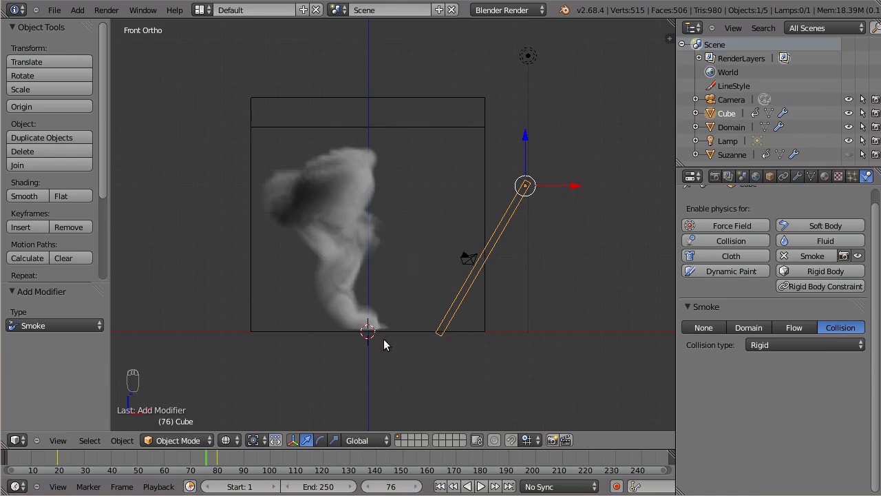
{"action": "left_click_drag", "start_coordinate": [466, 327], "coordinate": [342, 239]}
{"action": "left_click_drag", "start_coordinate": [538, 364], "coordinate": [710, 294]}
{"action": "left_click_drag", "start_coordinate": [710, 293], "coordinate": [420, 317]}
{"action": "key", "text": "KP_1"}
- Orbit in perspective to view the paddle and domain from an angle
{"action": "key", "text": "KP_5"}
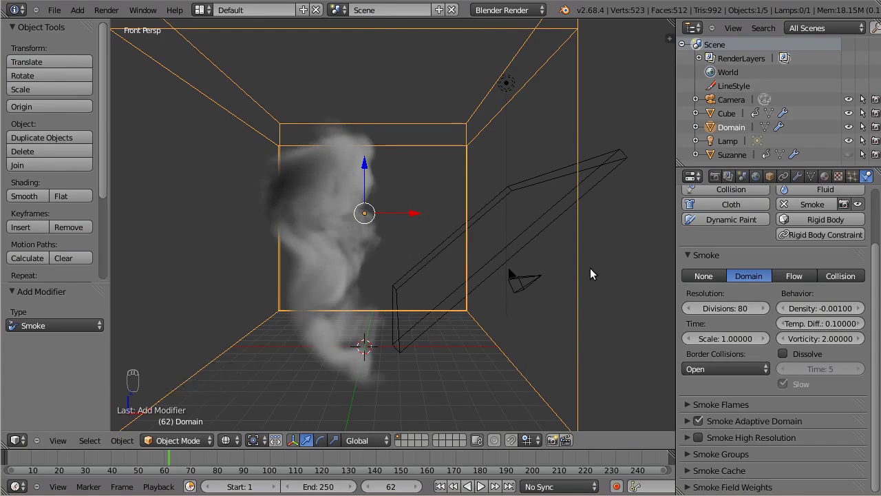
{"action": "left_click_drag", "start_coordinate": [488, 288], "coordinate": [453, 267]}
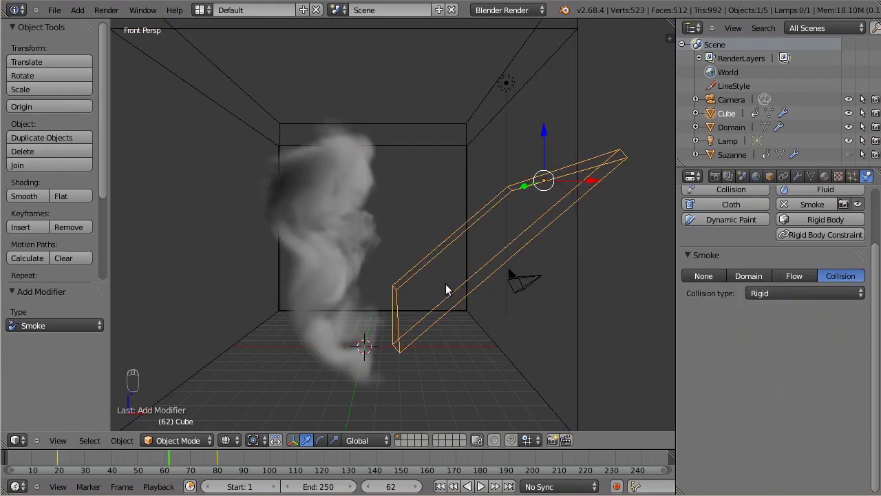
{"action": "left_click_drag", "start_coordinate": [459, 282], "coordinate": [522, 215]}
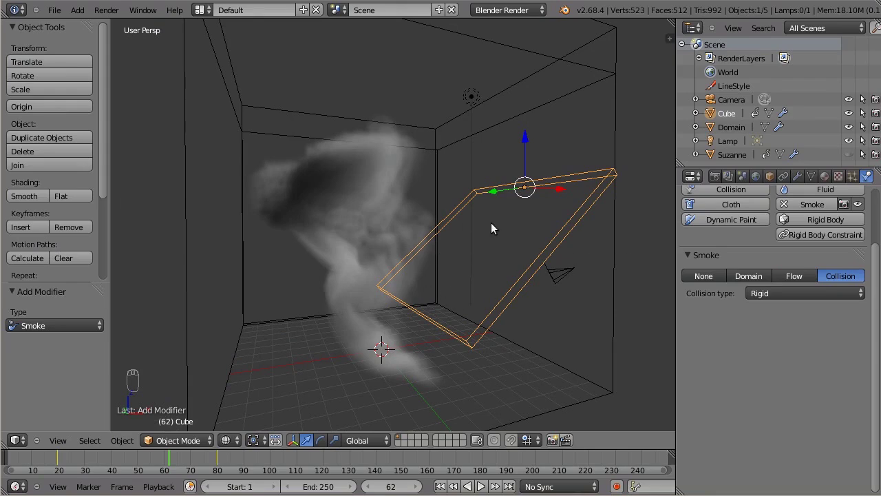
{"action": "left_click_drag", "start_coordinate": [466, 320], "coordinate": [483, 314]}
- Look through the scene camera and create a new material for the Domain
{"action": "key", "text": "n"}
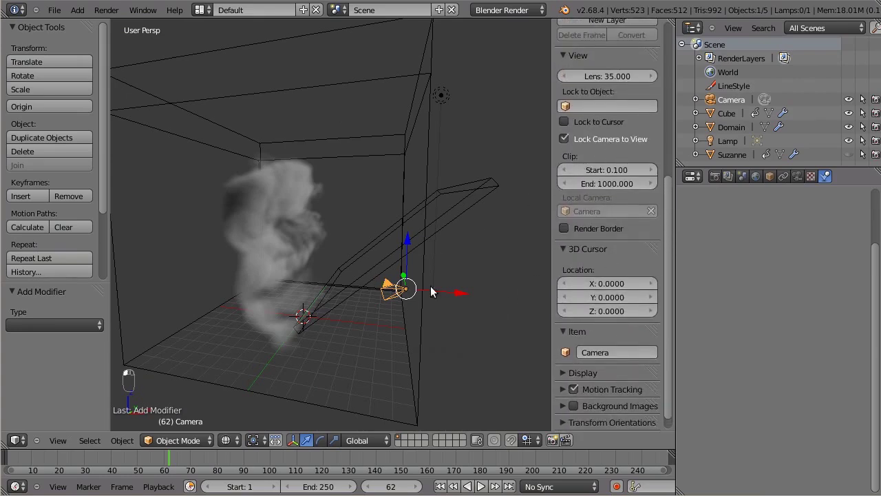
{"action": "key", "text": "KP_0"}
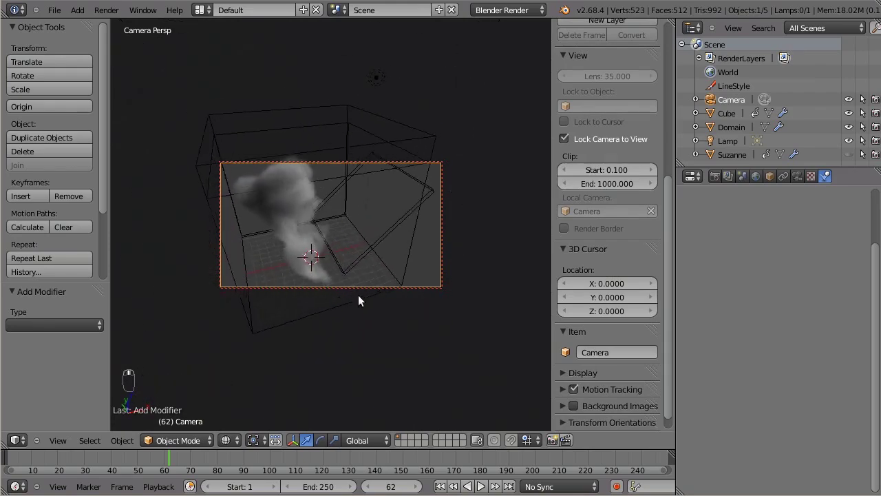
{"action": "left_click_drag", "start_coordinate": [350, 199], "coordinate": [827, 179]}
{"action": "left_click", "coordinate": [828, 180]}
- Name the material Smoke and add a voxel-data texture from the Domain influencing density at 1.0
{"action": "middle_click", "coordinate": [824, 199]}
{"action": "left_click_drag", "start_coordinate": [800, 296], "coordinate": [736, 225]}
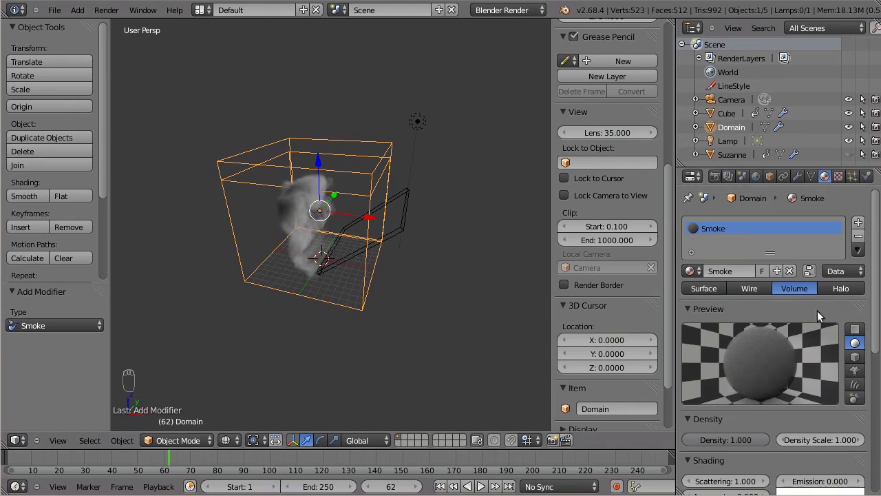
{"action": "left_click_drag", "start_coordinate": [843, 181], "coordinate": [737, 292]}
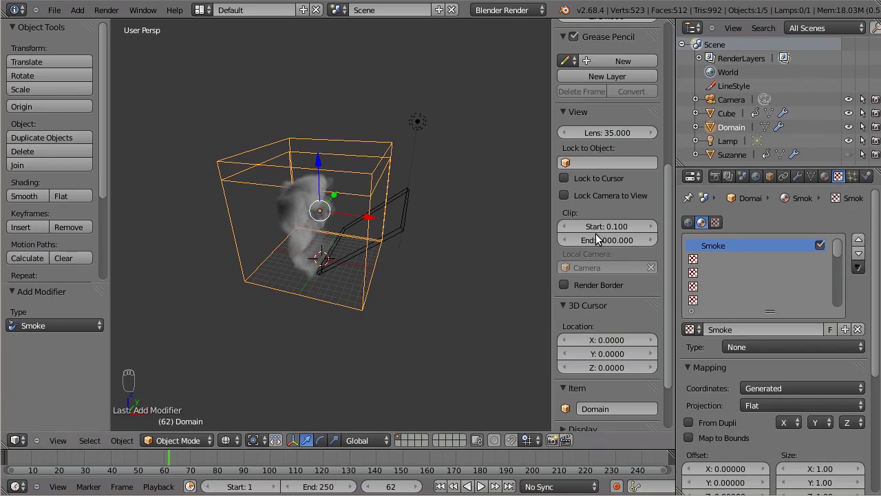
{"action": "left_click_drag", "start_coordinate": [809, 348], "coordinate": [774, 399]}
{"action": "middle_click", "coordinate": [774, 398]}
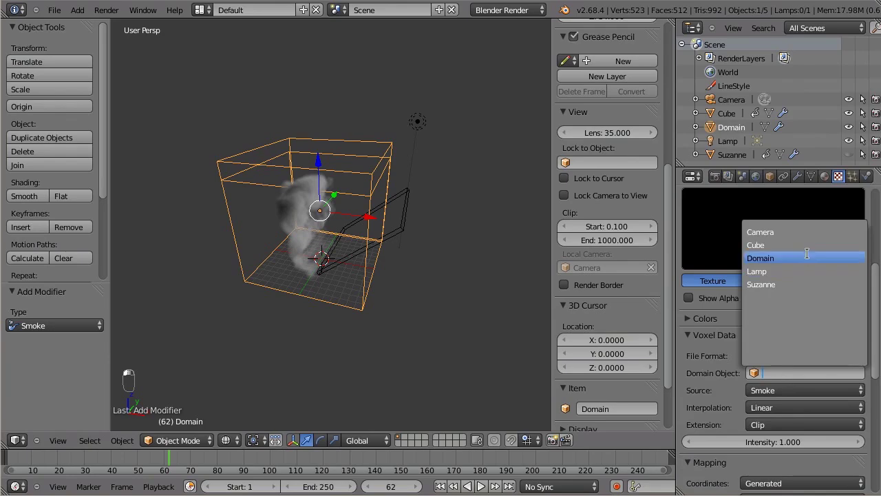
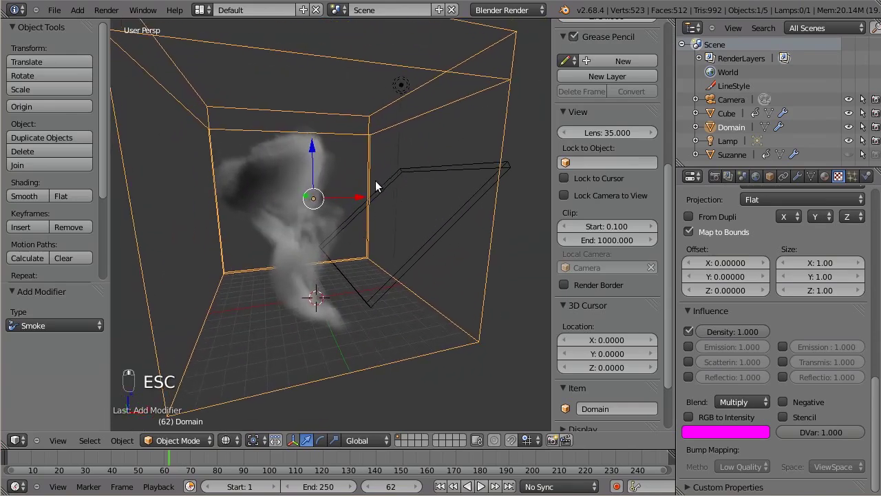
- Check the scene in front orthographic view, then return to perspective
{"action": "key", "text": "KP_1"}
{"action": "key", "text": "KP_5"}
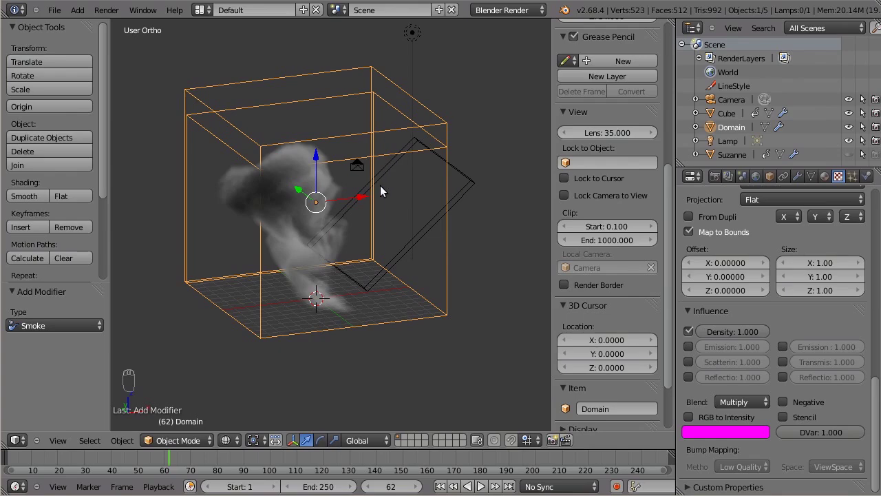
{"action": "key", "text": "KP_5"}
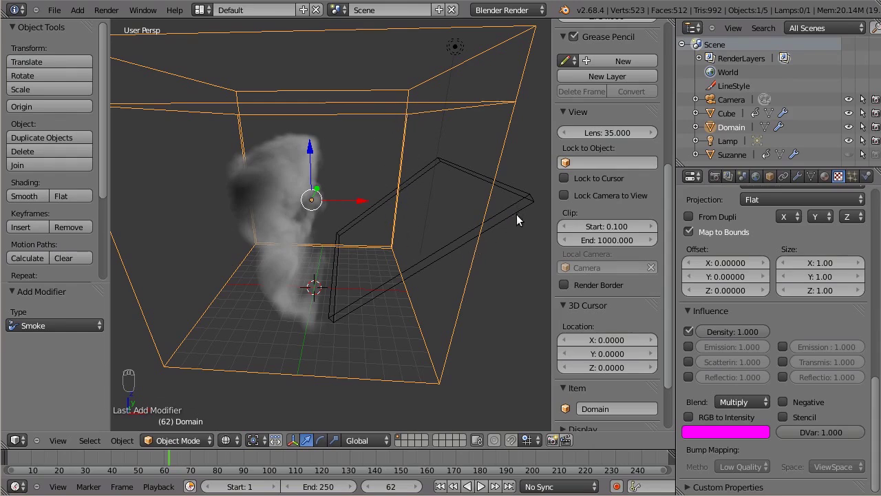
- Give the paddle cube a new material with Receive Transparent shadows enabled
{"action": "left_click_drag", "start_coordinate": [521, 220], "coordinate": [461, 305]}
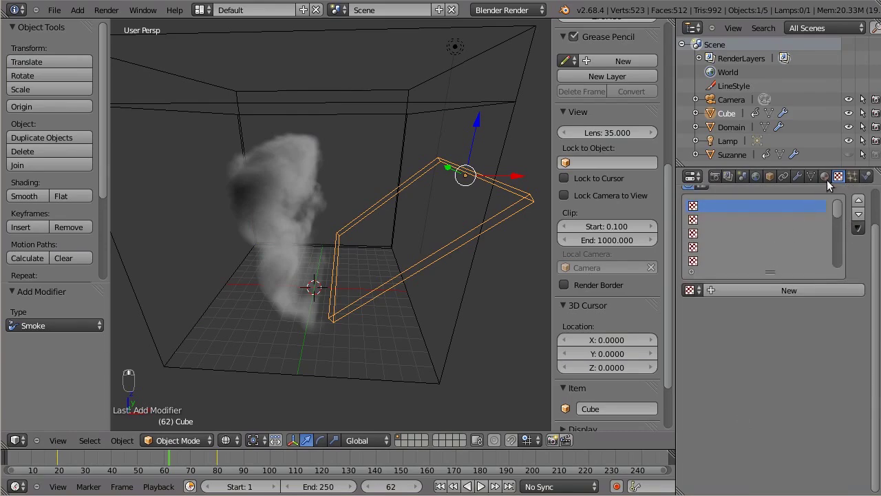
{"action": "left_click_drag", "start_coordinate": [757, 276], "coordinate": [737, 407]}
{"action": "left_click_drag", "start_coordinate": [737, 405], "coordinate": [567, 433]}
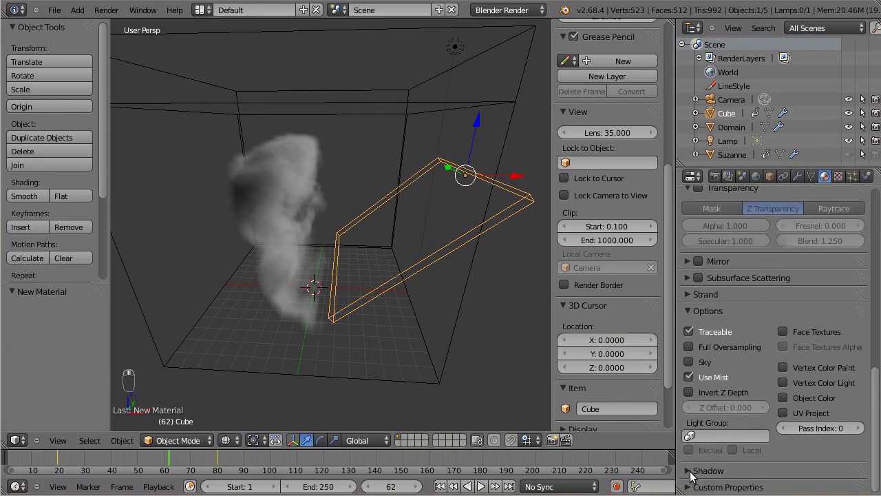
{"action": "left_click_drag", "start_coordinate": [693, 475], "coordinate": [693, 412]}
{"action": "left_click_drag", "start_coordinate": [691, 409], "coordinate": [402, 114]}
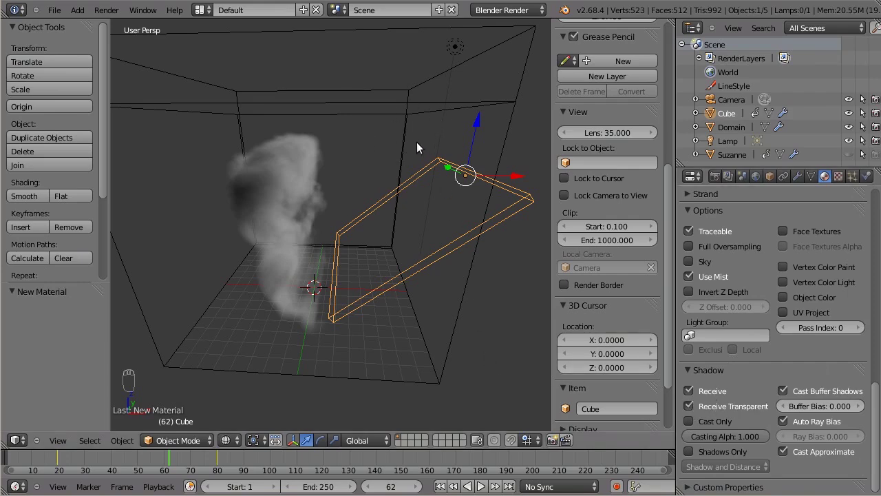
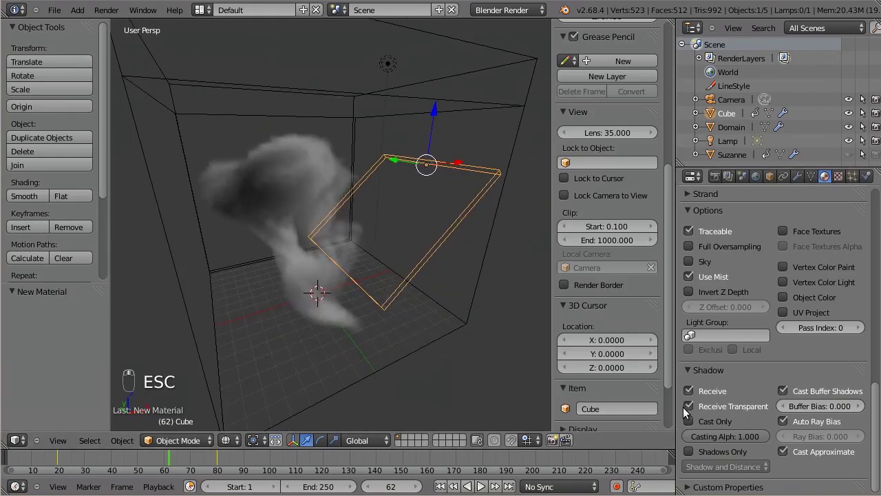
{"action": "middle_click", "coordinate": [738, 407]}
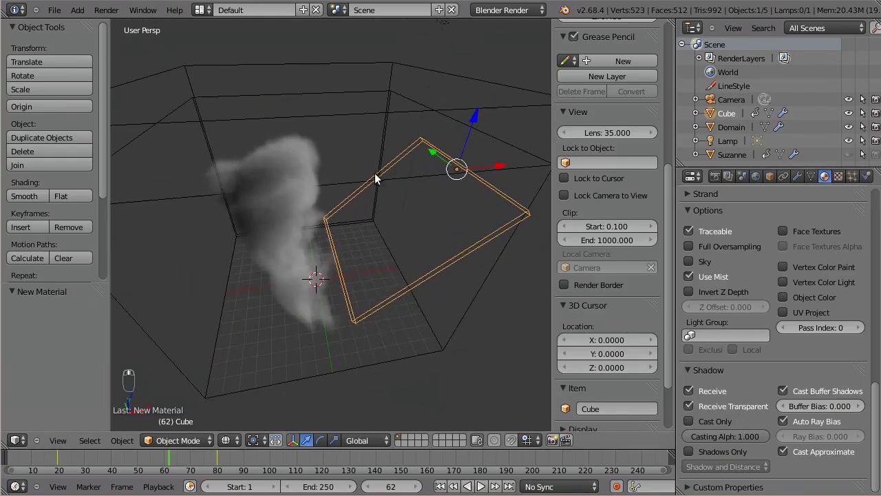
- Select the lamp and move it down to sit just above the domain
{"action": "right_click", "coordinate": [446, 31]}
{"action": "key", "text": "g"}
{"action": "key", "text": "g"}
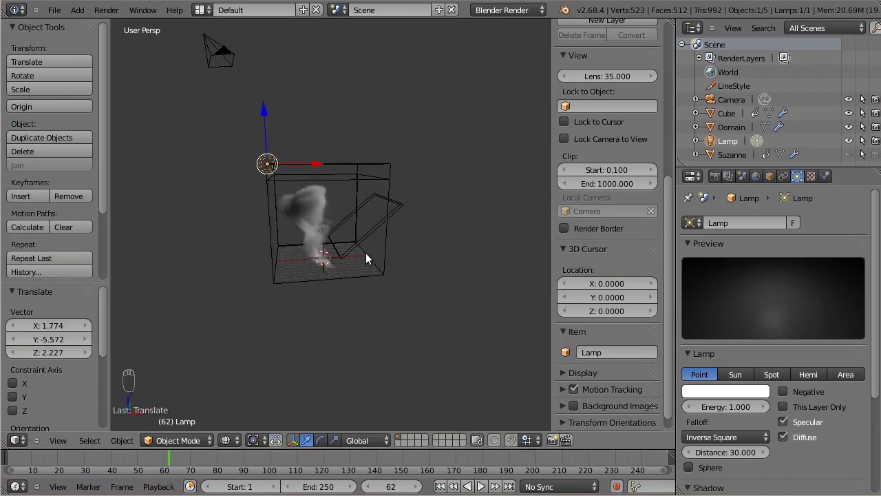
{"action": "key", "text": "g"}
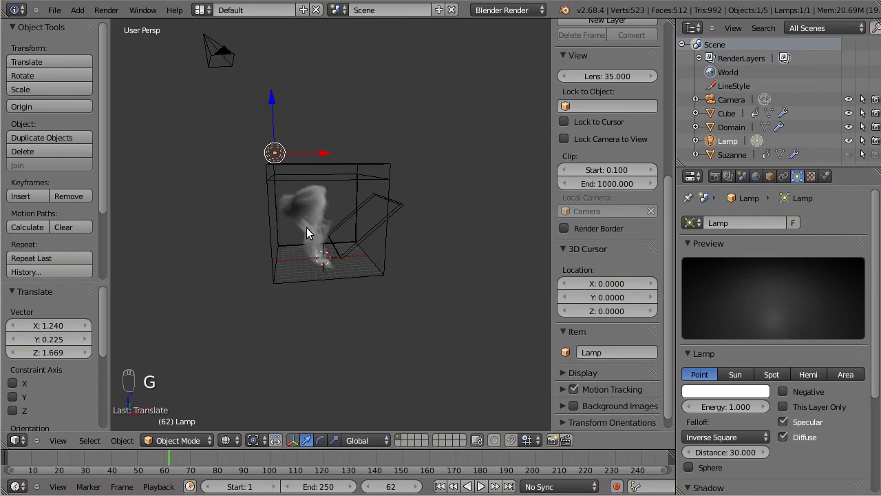
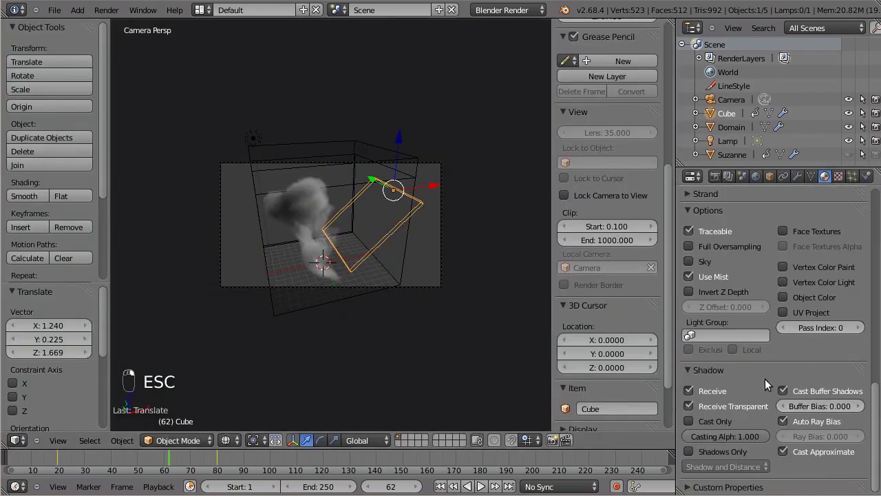
- Close the render and deselect everything in the scene
{"action": "left_click", "coordinate": [689, 405]}
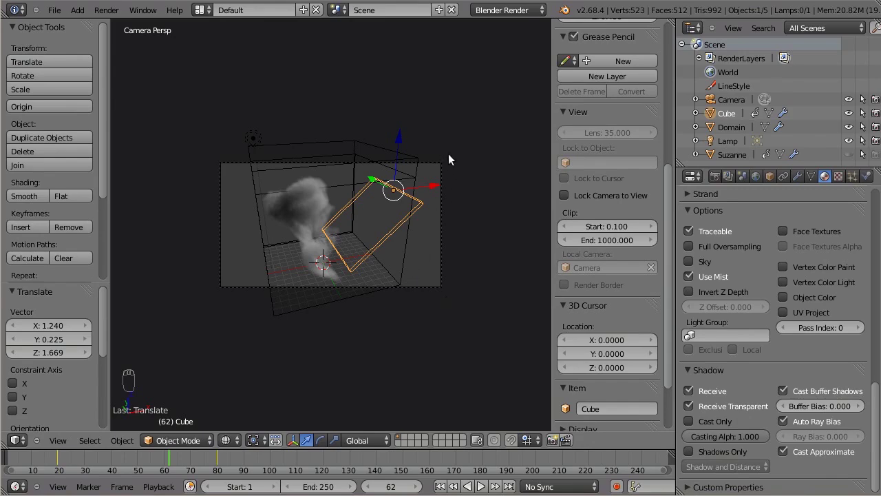
{"action": "key", "text": "a"}
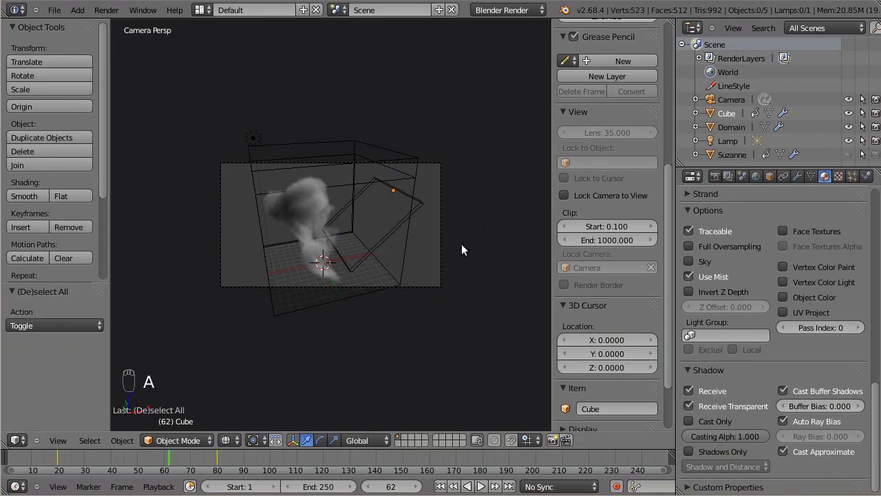